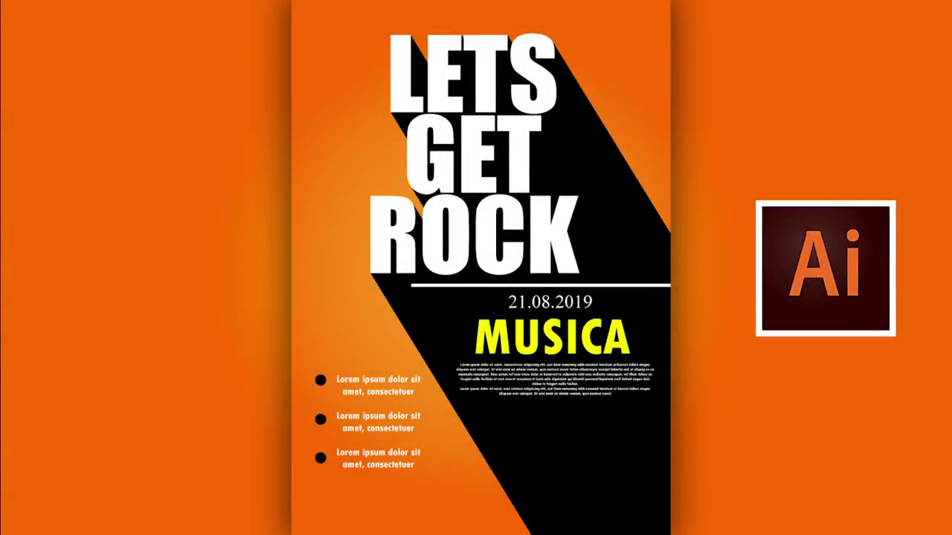
Leave the poster preview and return to the Illustrator start screen with recent files
text(dk)
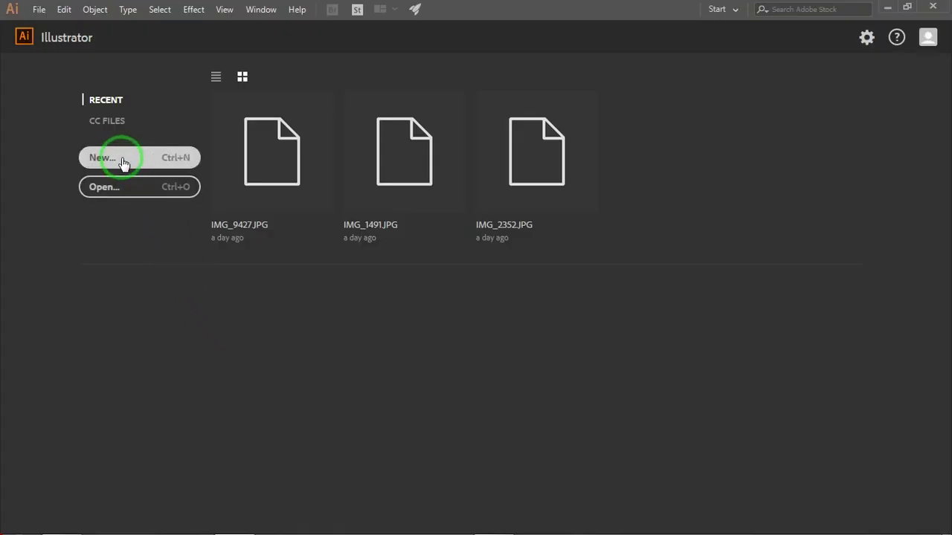
Create a new blank A4 portrait document (595.28 x 841.89 pt) from the New Document dialog
text(dk)
click(123, 157)
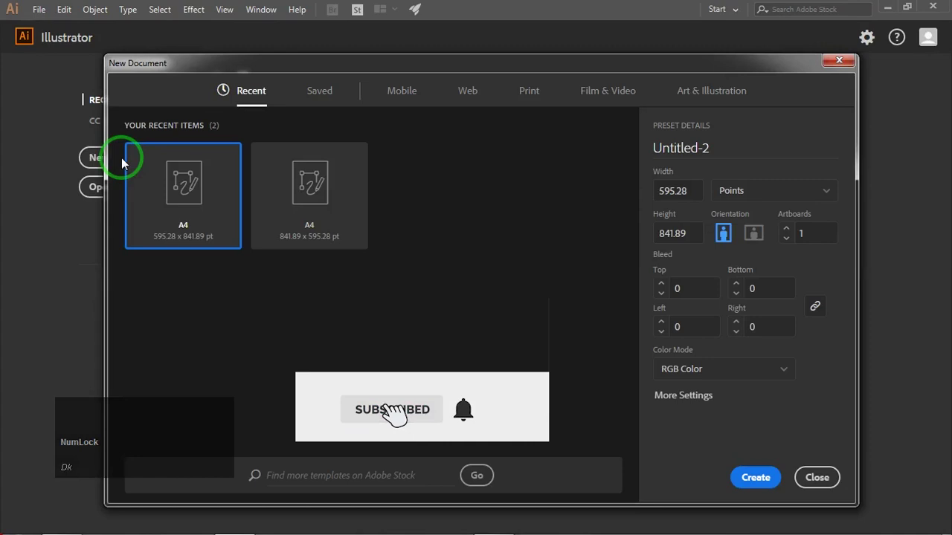
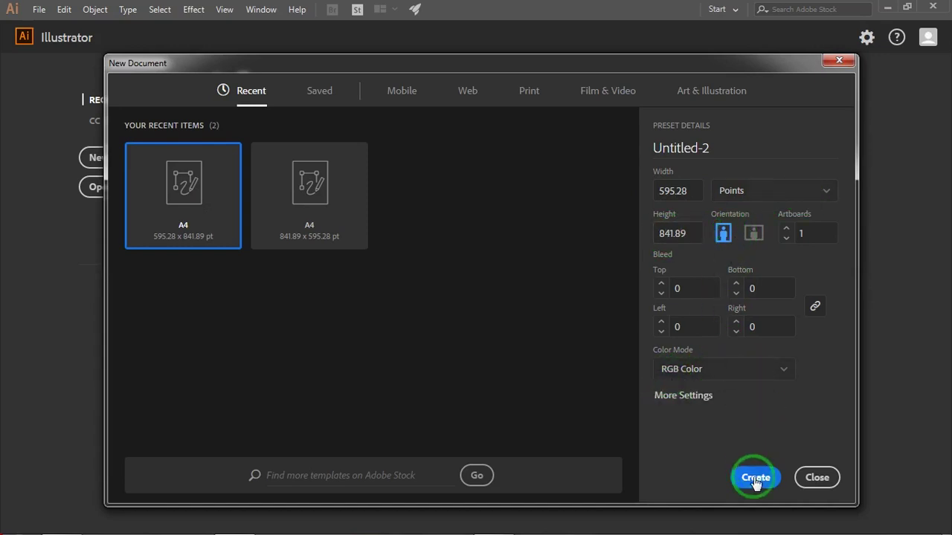
double_click(757, 481)
key(space)
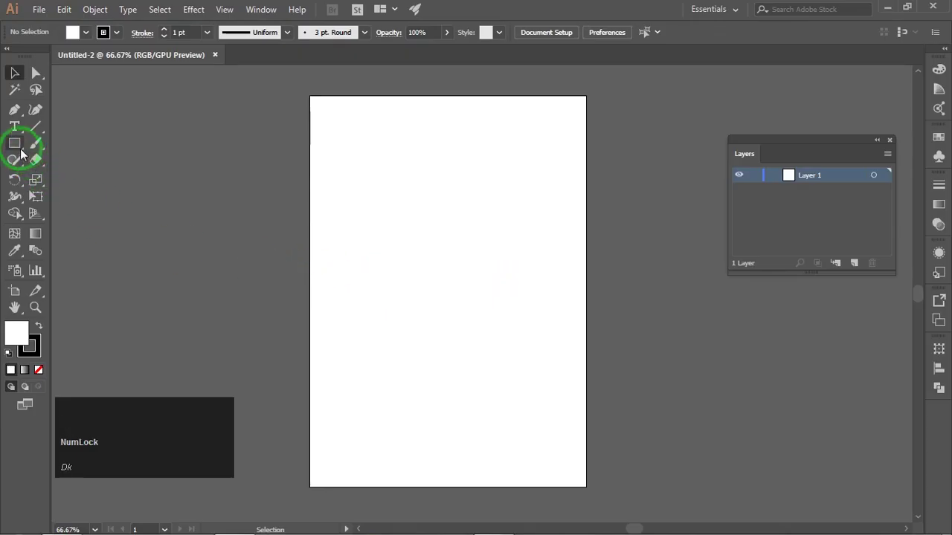
Draw an orange, stroke-less rectangle covering the whole artboard as the poster background
click(20, 146)
click(90, 32)
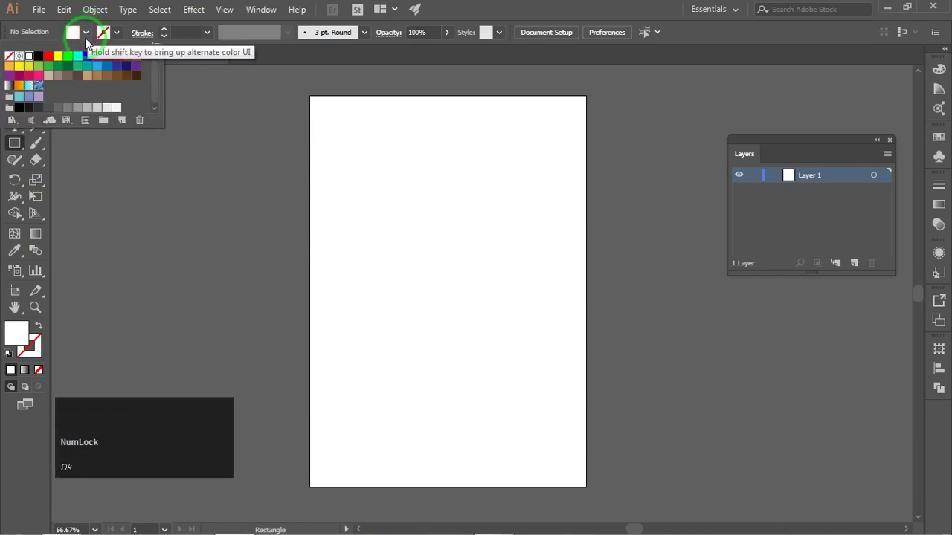
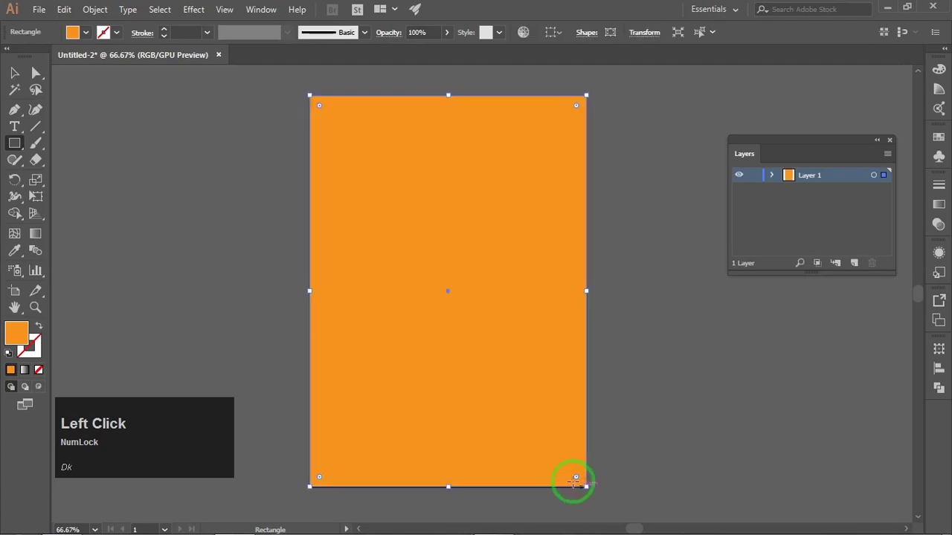
click(12, 74)
click(584, 183)
click(512, 185)
click(660, 207)
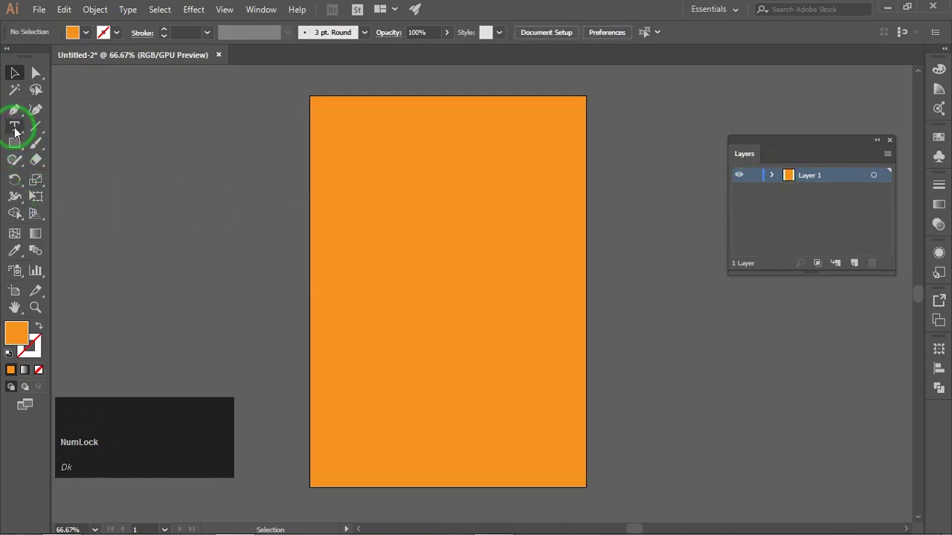
Place a 48 pt Myriad Pro text point near the artboard top and start typing LETS GET ROCK
click(18, 129)
click(387, 189)
text(dk)
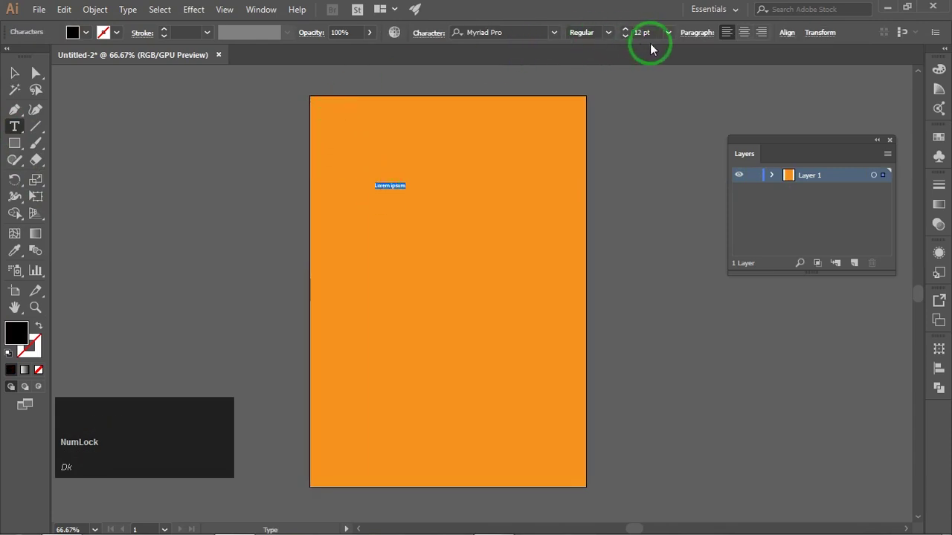
click(690, 250)
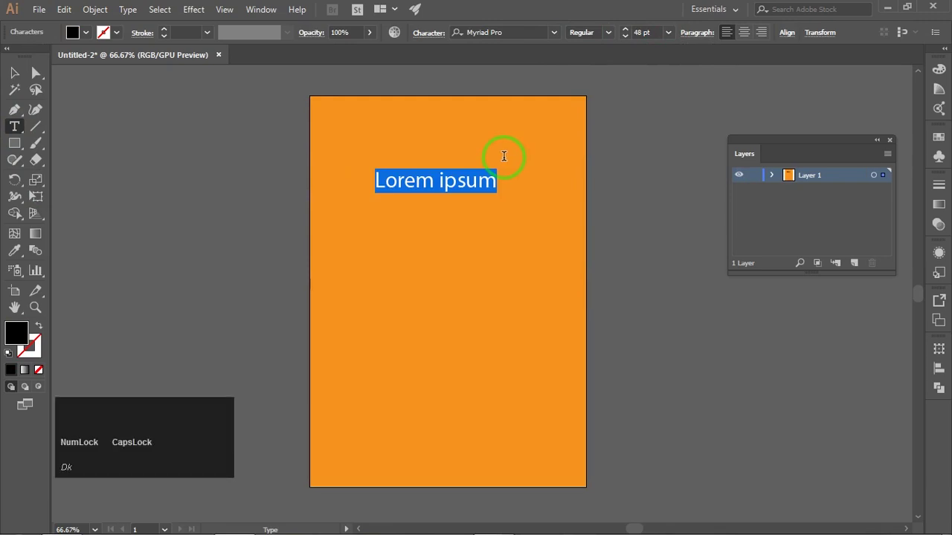
text(l)
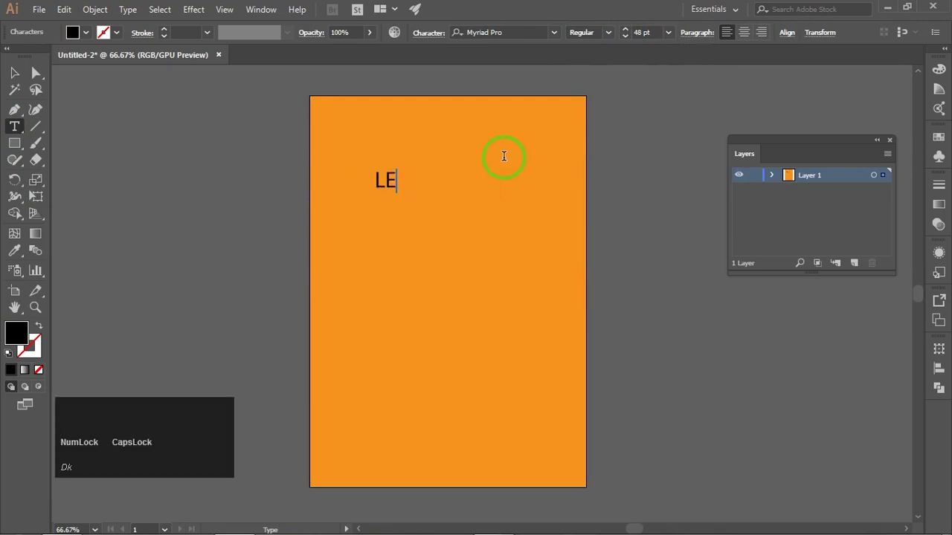
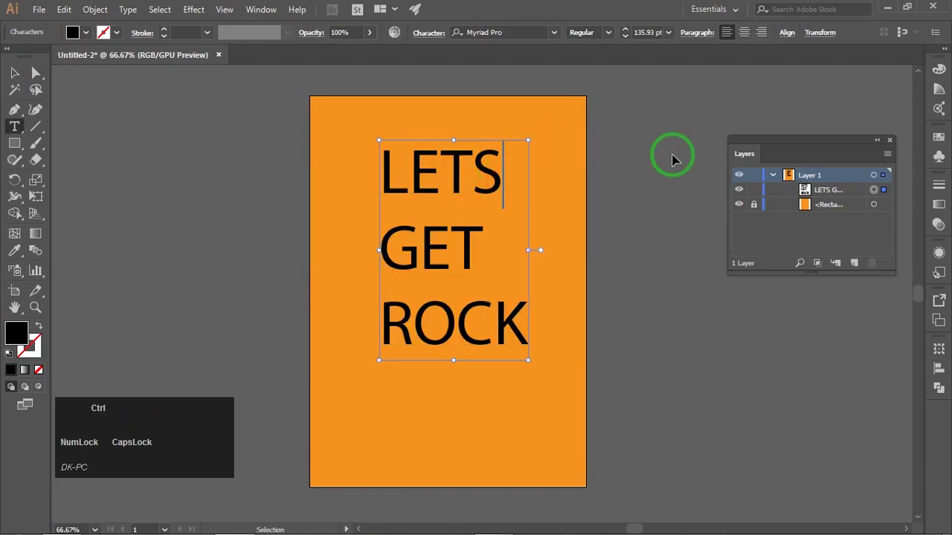
Bring up the Character settings and select the whole LETS GET ROCK text object
key(ctrl+t)
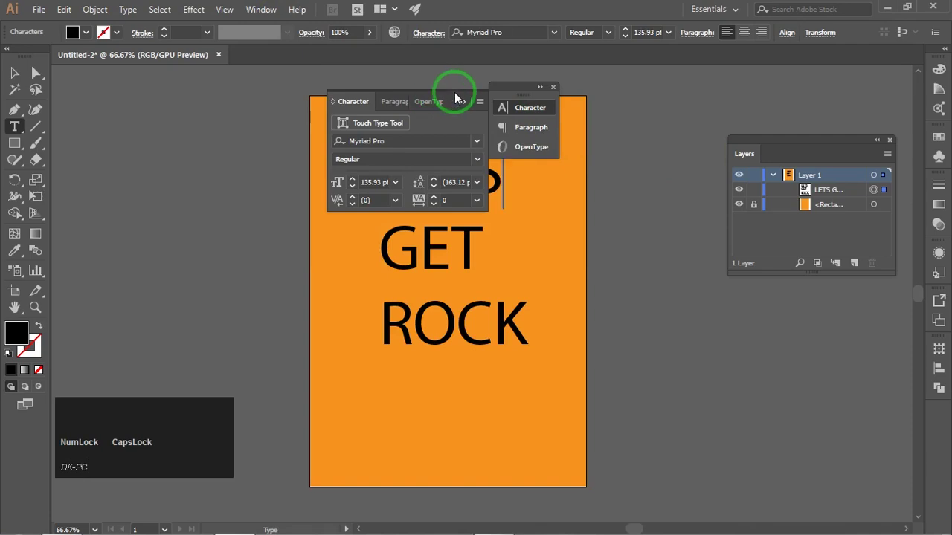
click(451, 94)
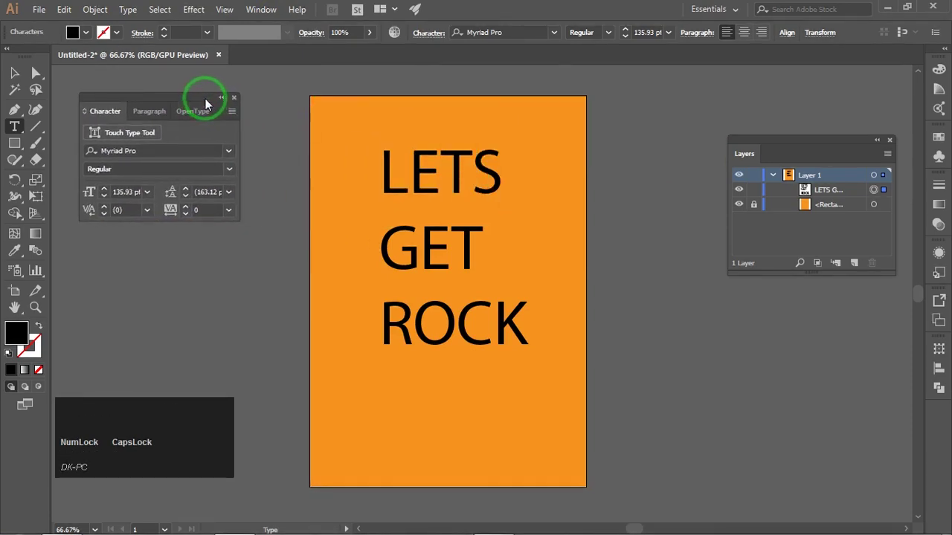
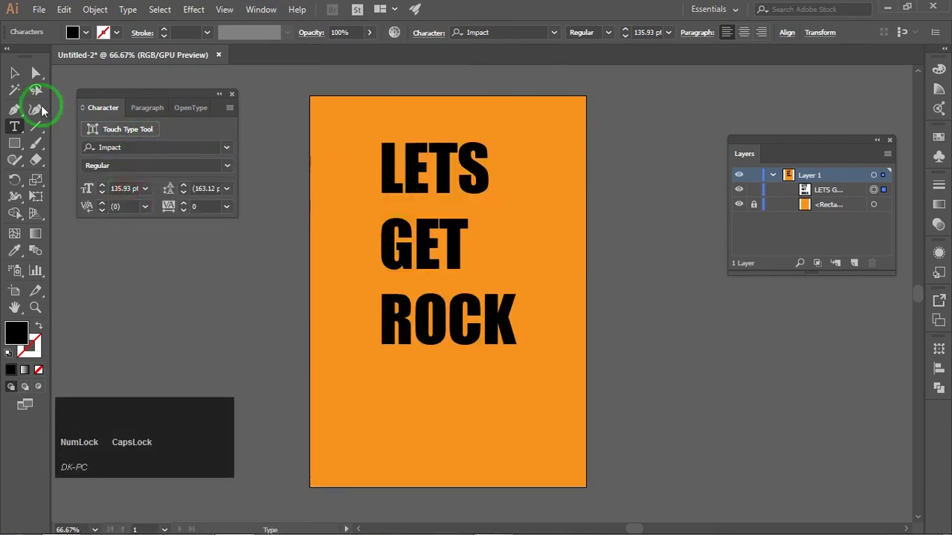
click(23, 76)
click(448, 186)
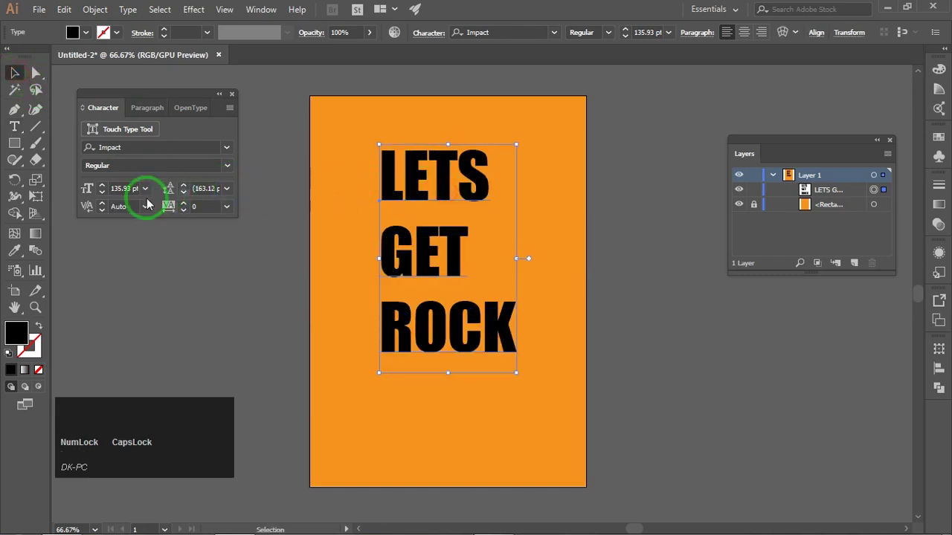
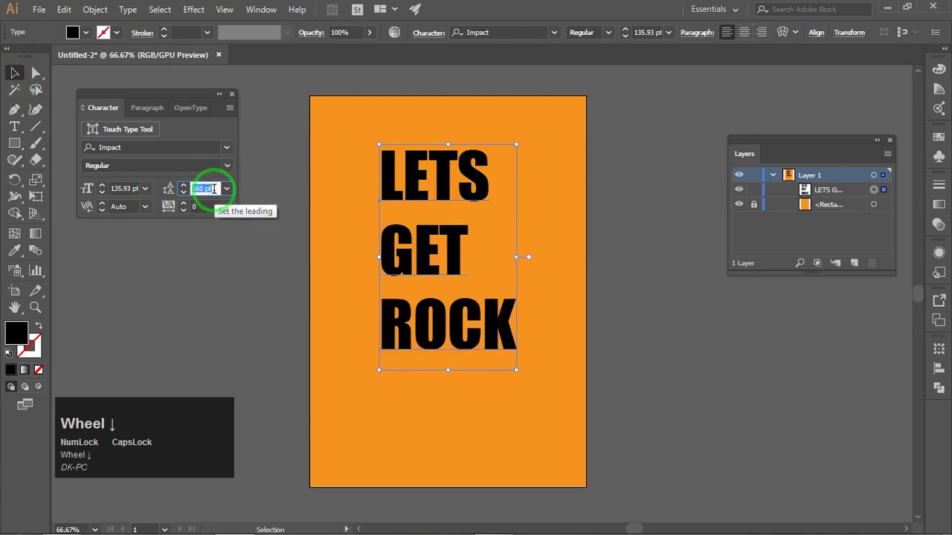
Set the title in Impact with tighter leading and centre its three lines
scroll(down, 3)
scroll(down, 3)
scroll(down, 3)
scroll(down, 3)
scroll(down, 3)
scroll(down, 3)
scroll(down, 3)
click(565, 194)
double_click(668, 162)
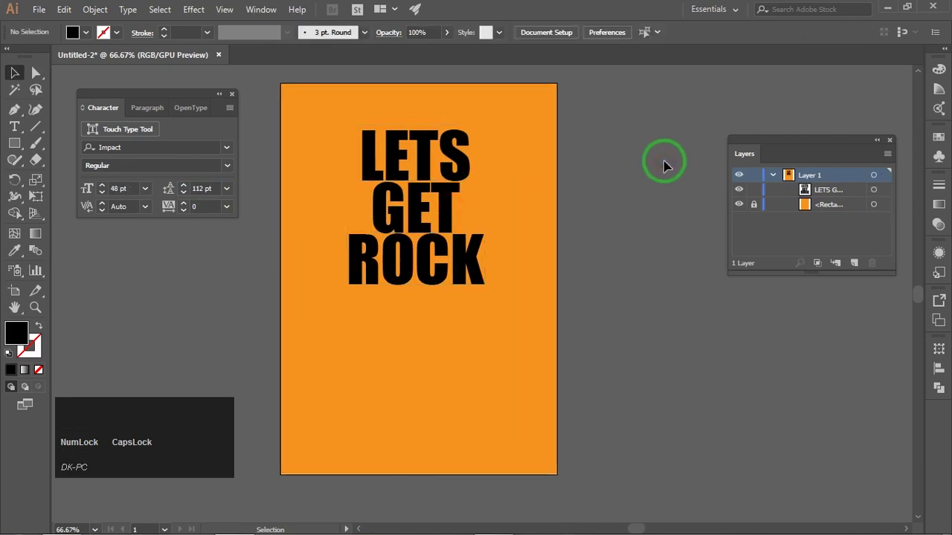
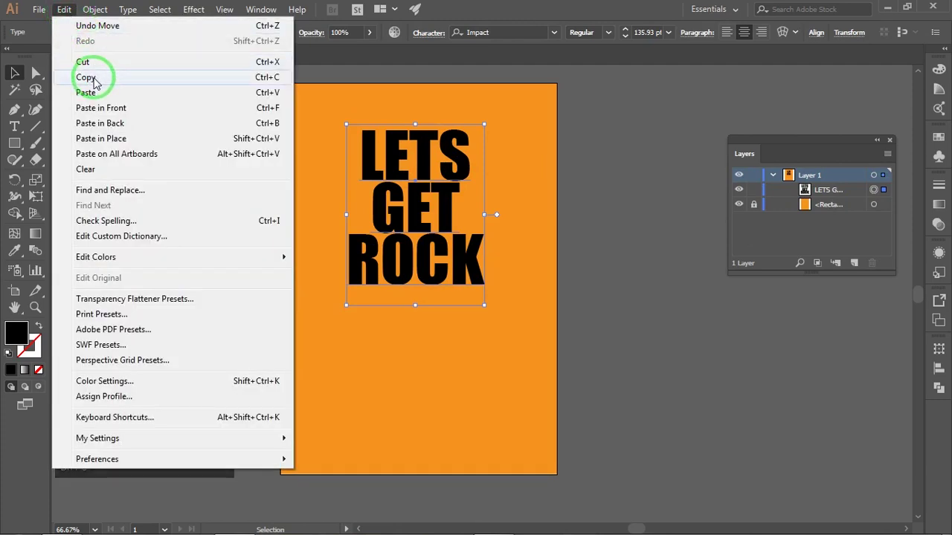
Copy the title and paste two duplicates behind it with Paste in Back
click(97, 81)
click(67, 8)
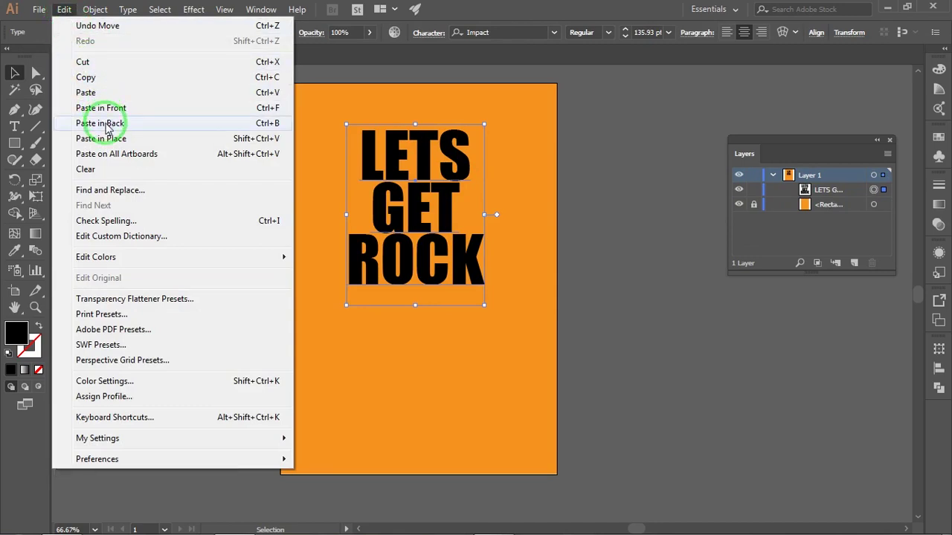
click(108, 127)
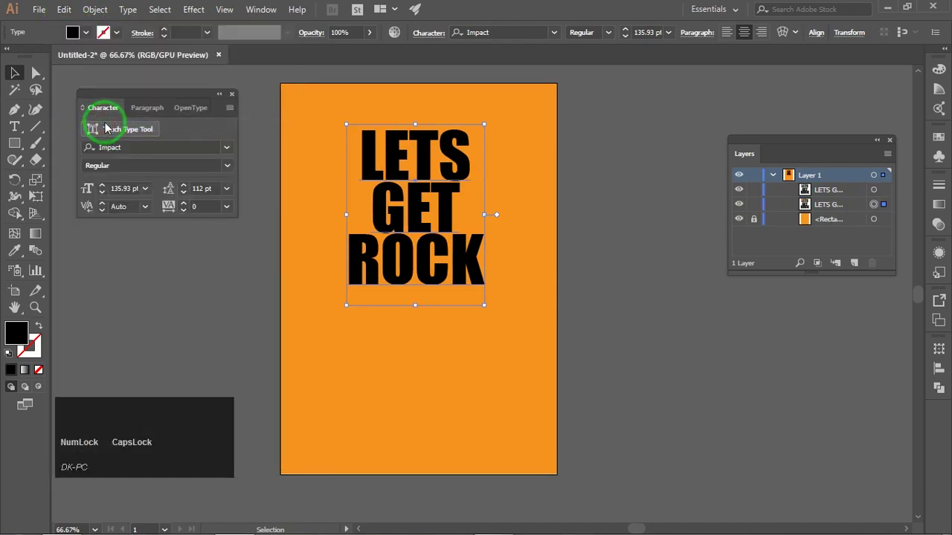
click(67, 11)
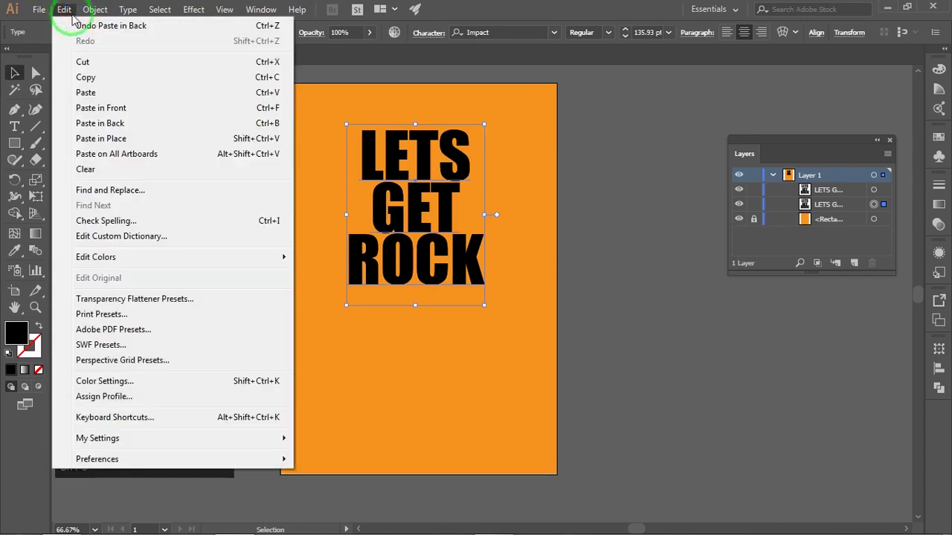
click(102, 120)
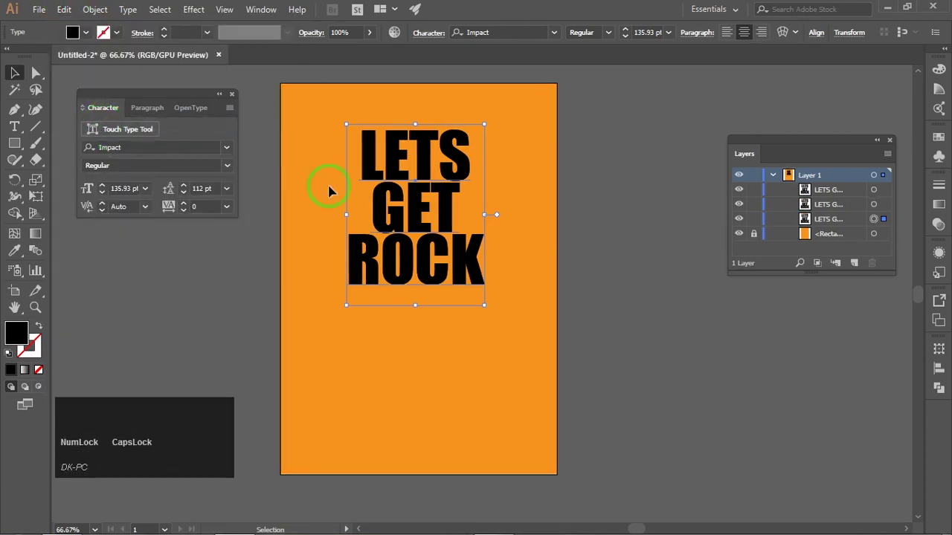
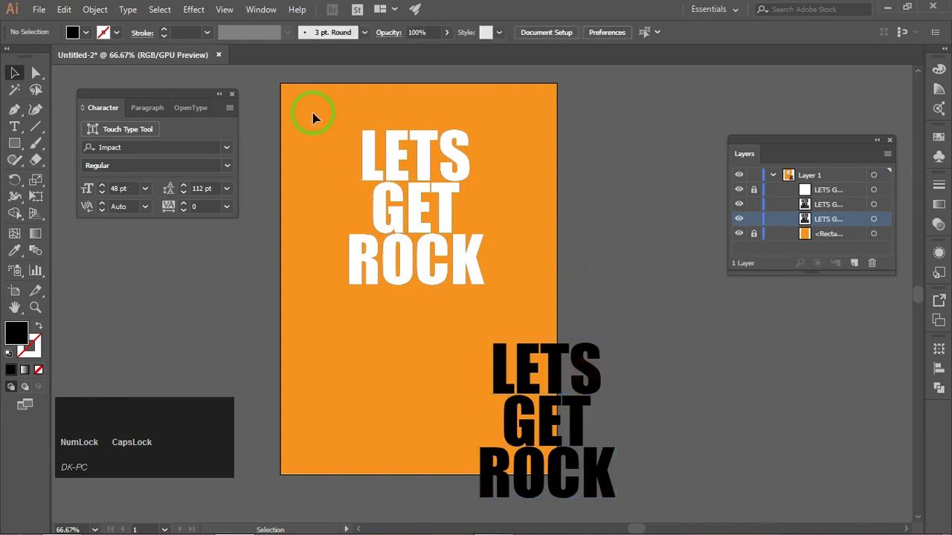
Select the title copies and set Blend Options to Specified Distance of 1 pt
click(317, 119)
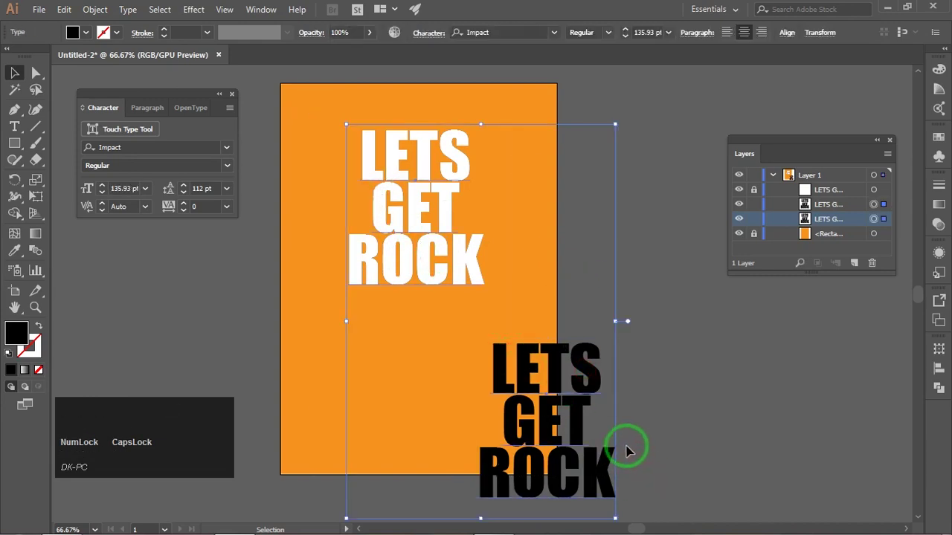
click(96, 14)
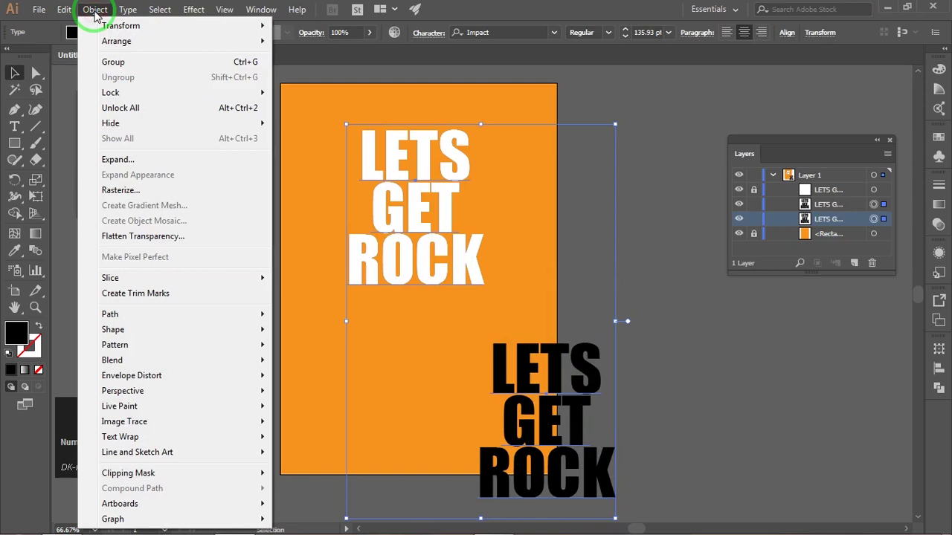
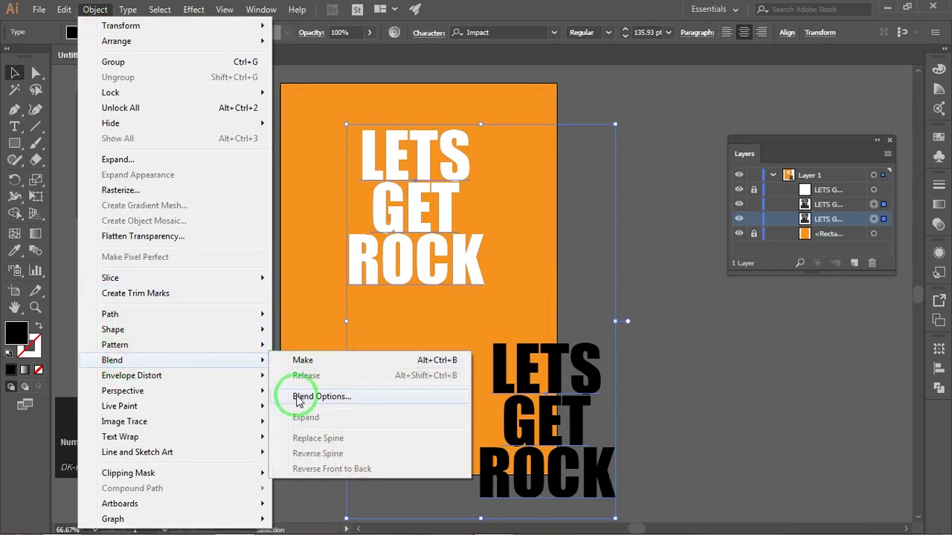
click(299, 400)
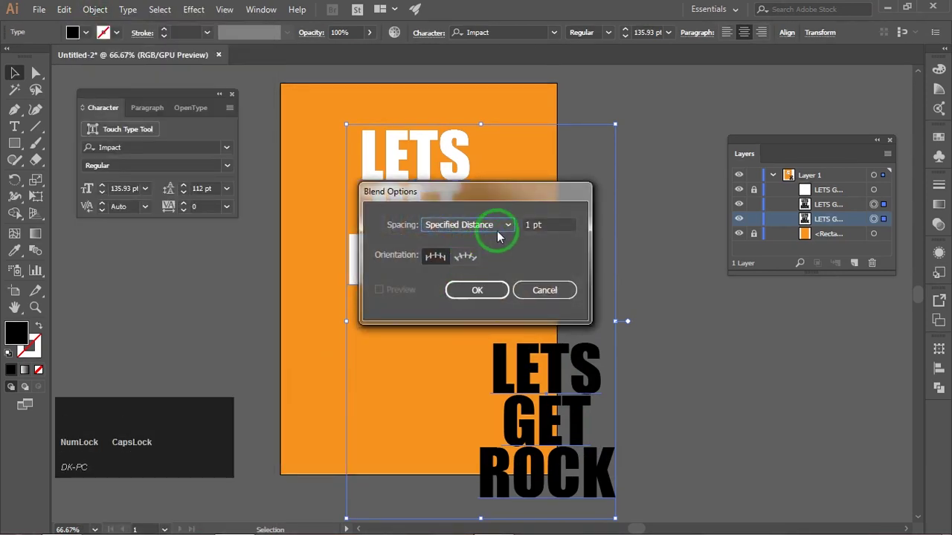
click(496, 229)
click(489, 270)
click(455, 235)
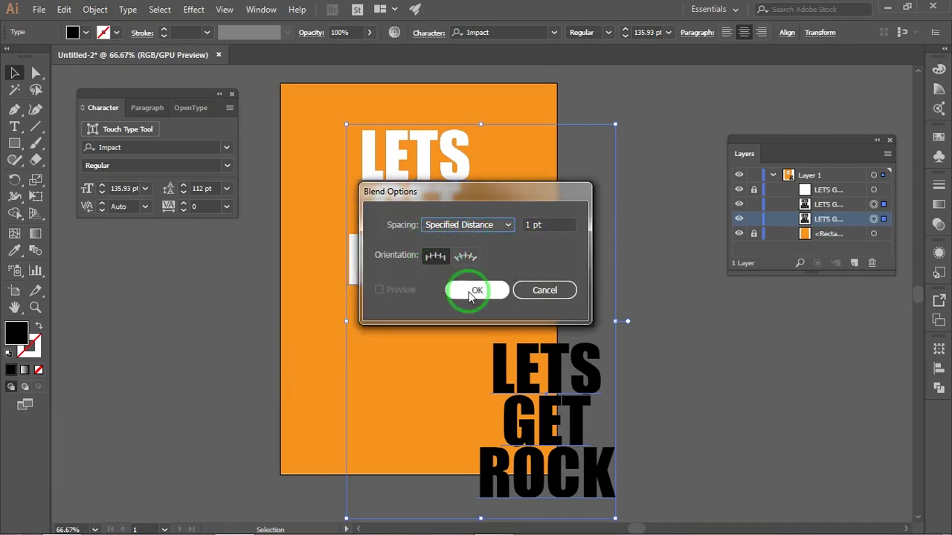
click(473, 294)
text(dk)
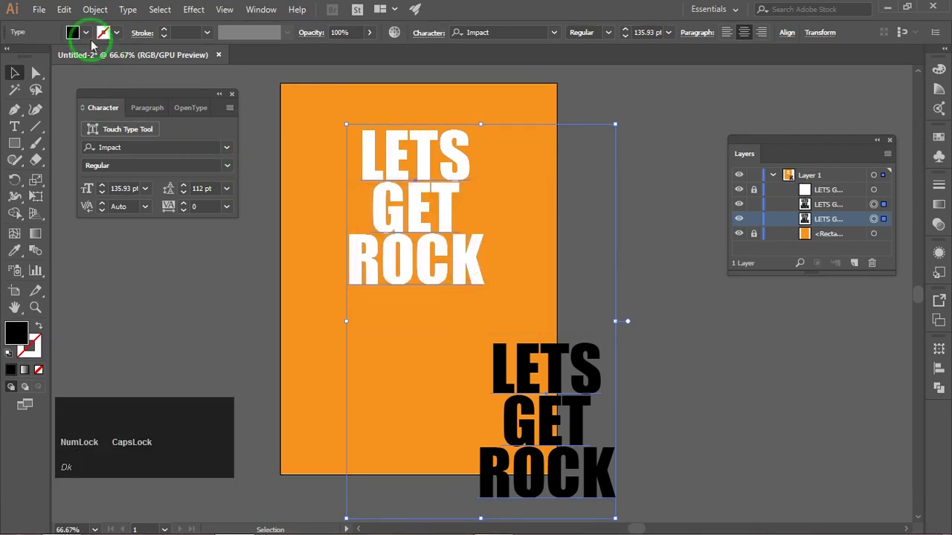
Make the blend between the two title copies to form the long black shadow
click(99, 11)
text(dkdk)
text(dk)
click(155, 358)
text(dk)
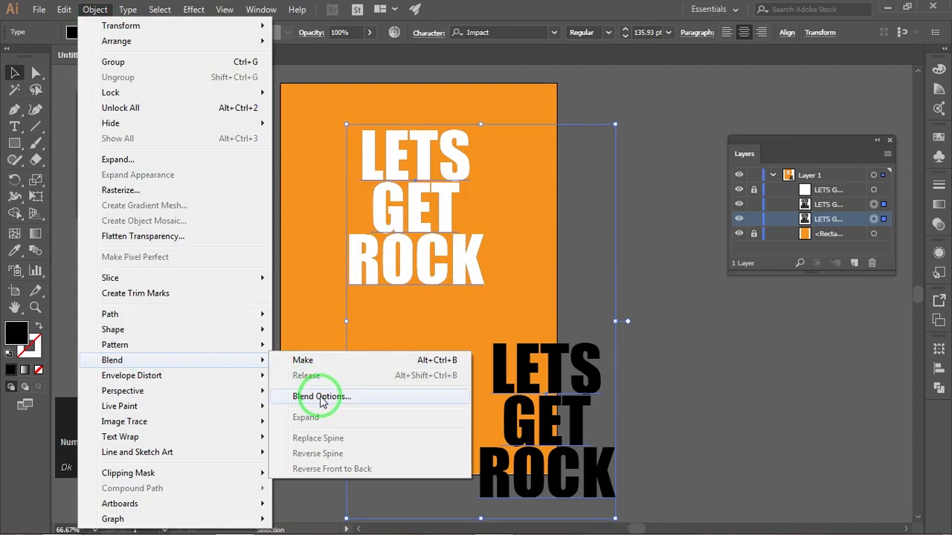
click(312, 359)
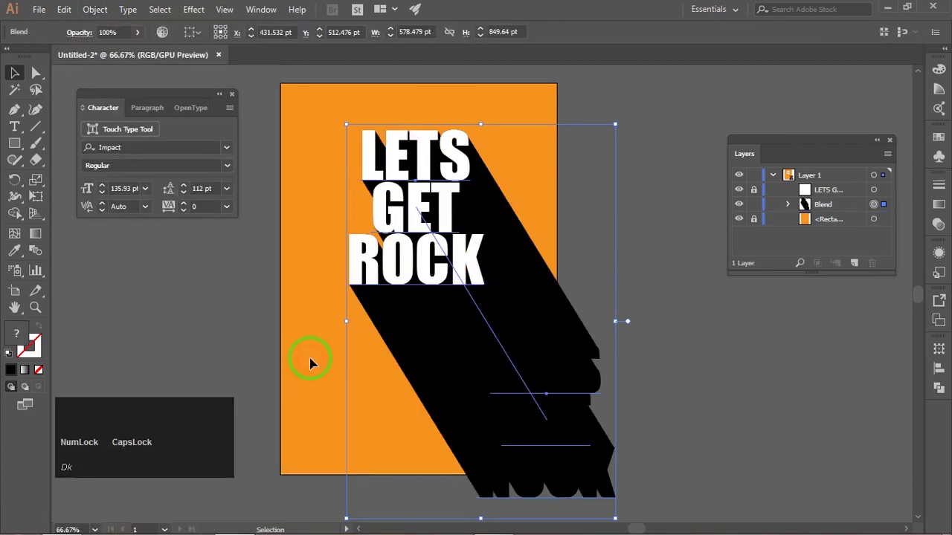
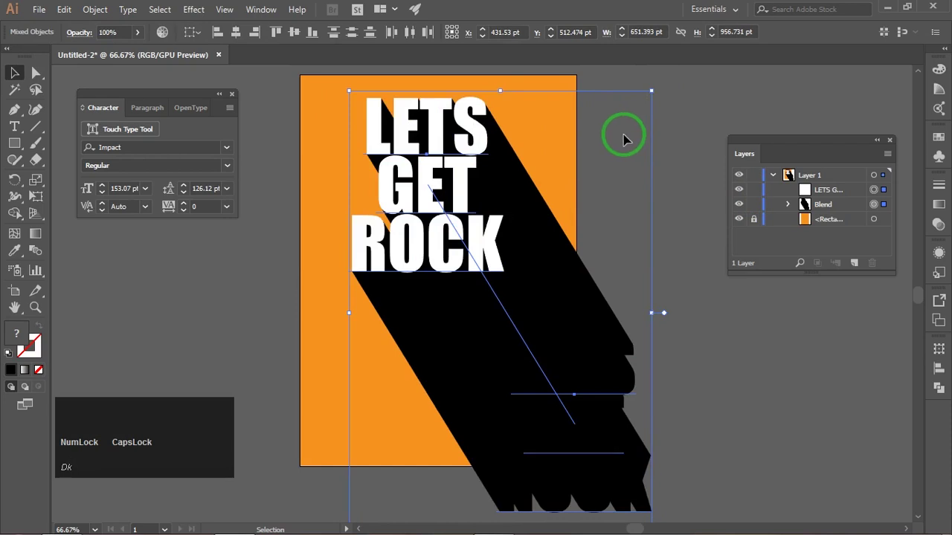
Nudge the white title and its blended shadow slightly right and down with the arrow keys
text(dk)
key(Right)
key(Right)
key(Right)
key(Right)
key(Down)
key(Down)
key(Right)
key(Right)
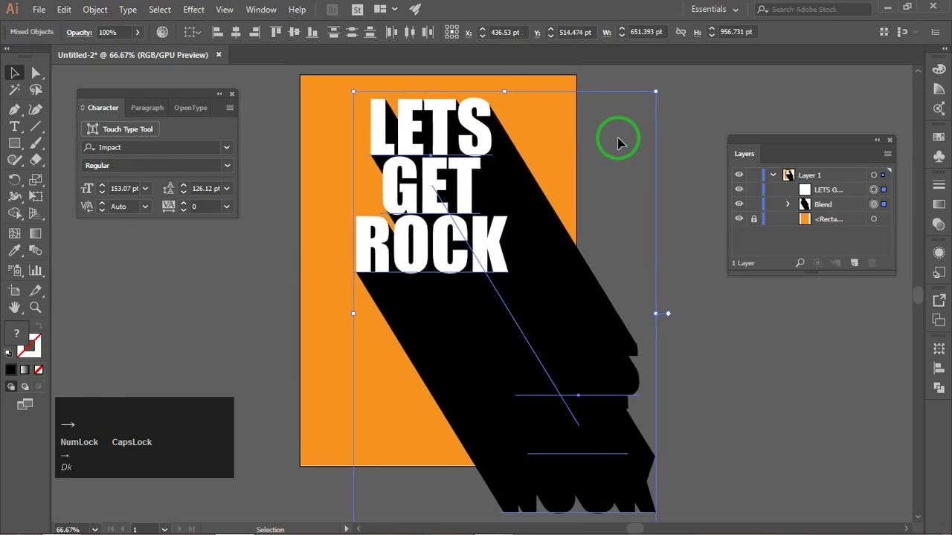
key(Down)
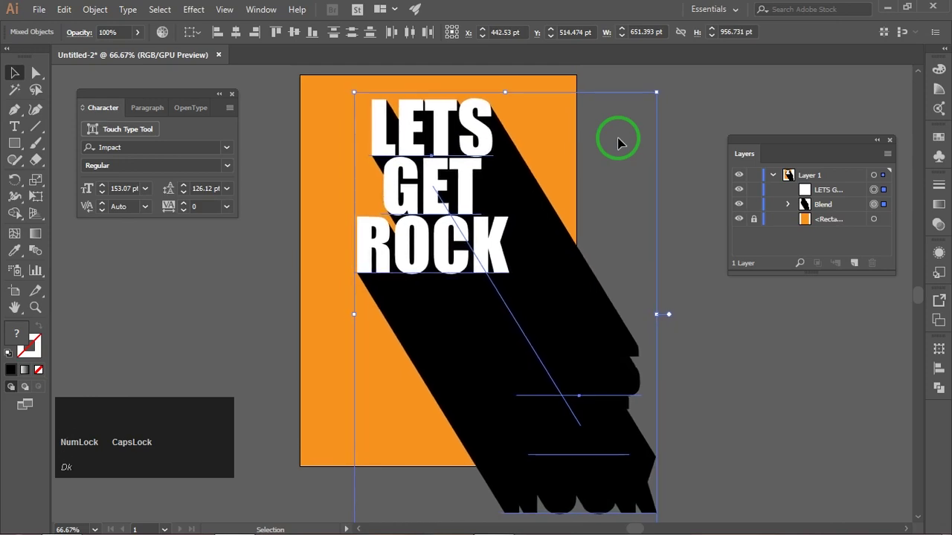
key(Down)
key(Down)
key(Down)
key(Down)
key(Right)
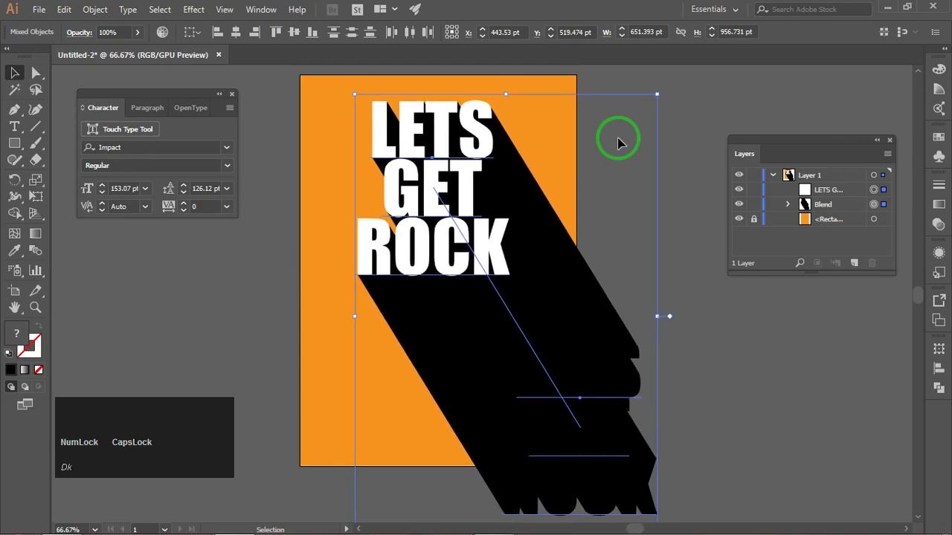
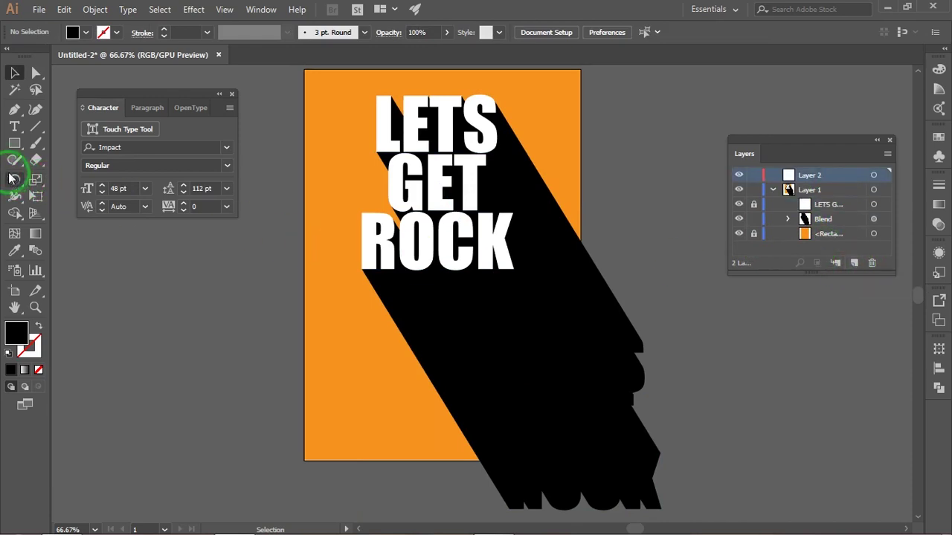
Add the date 21.08.2019 under the title and a thin white rule nudged into place above it
click(20, 130)
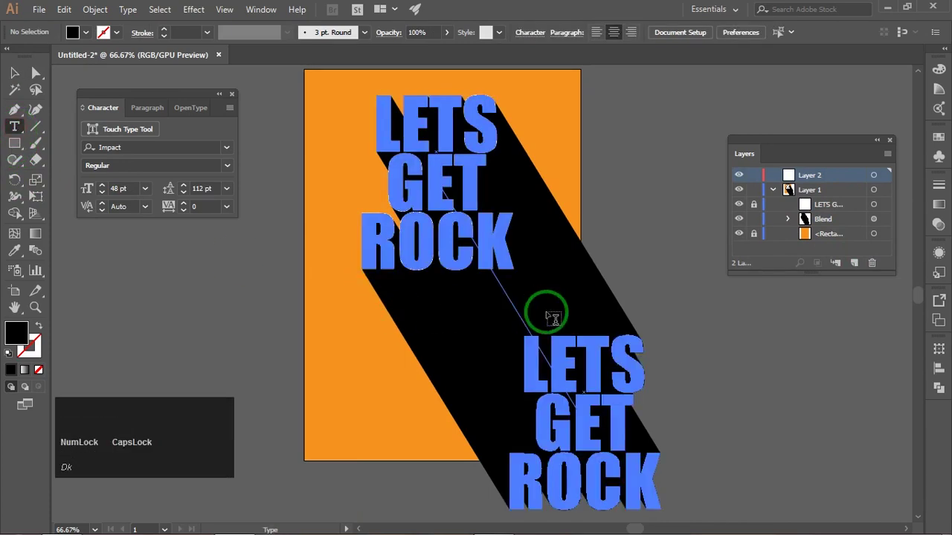
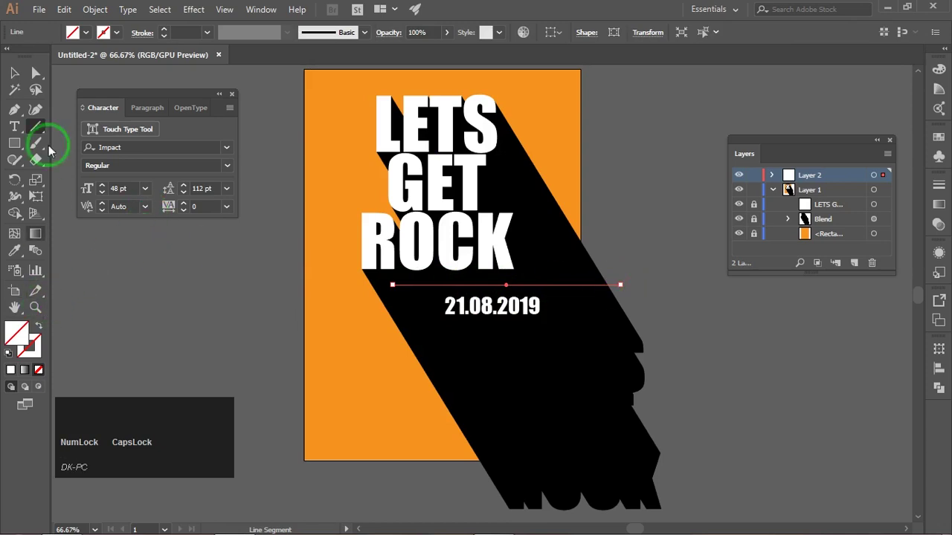
click(122, 37)
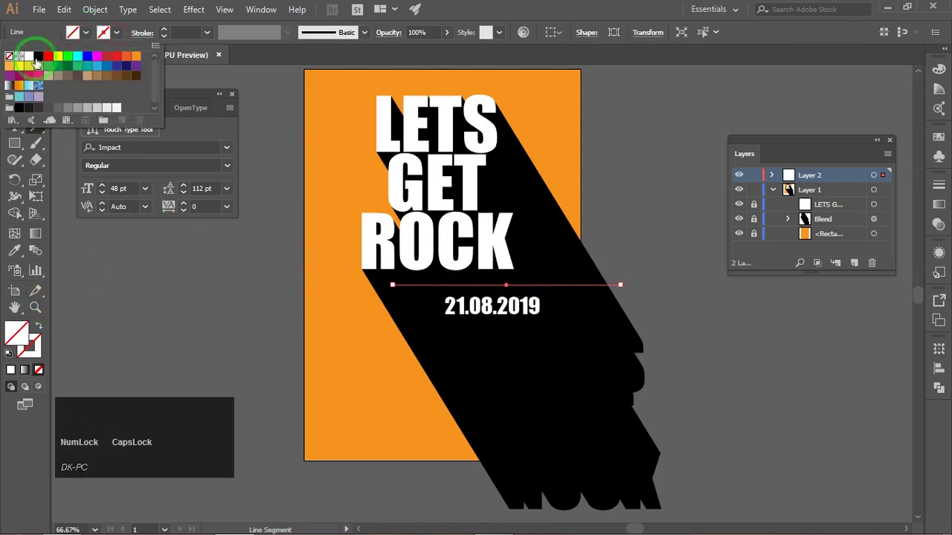
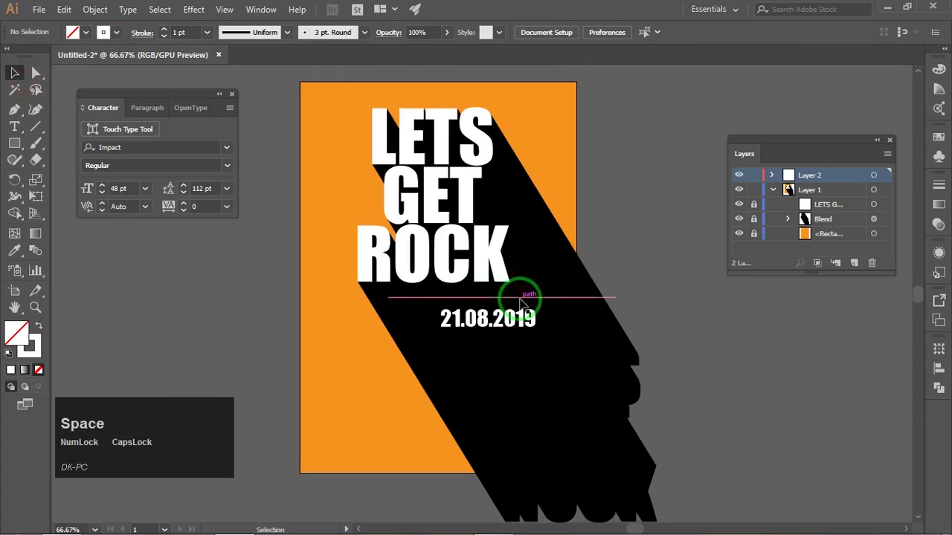
key(Up)
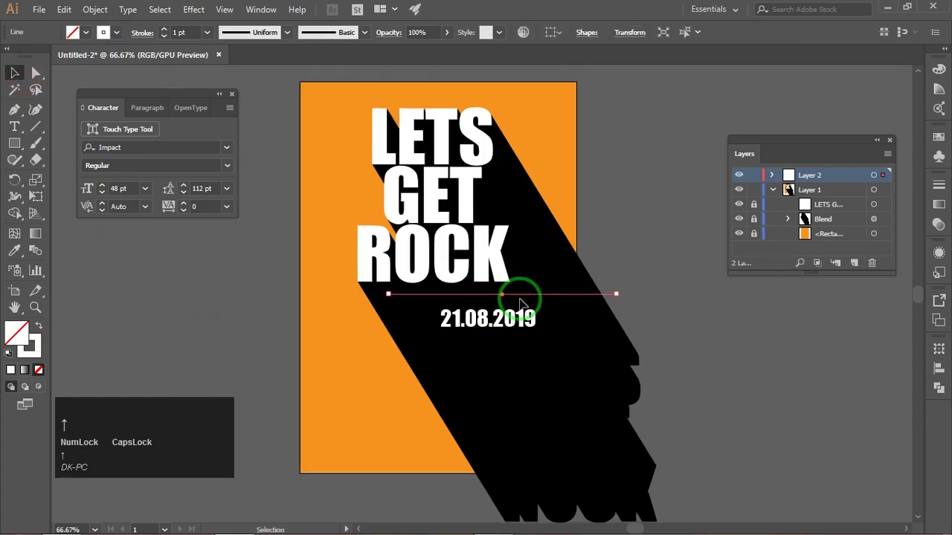
key(Up)
key(Left)
key(Up)
click(611, 276)
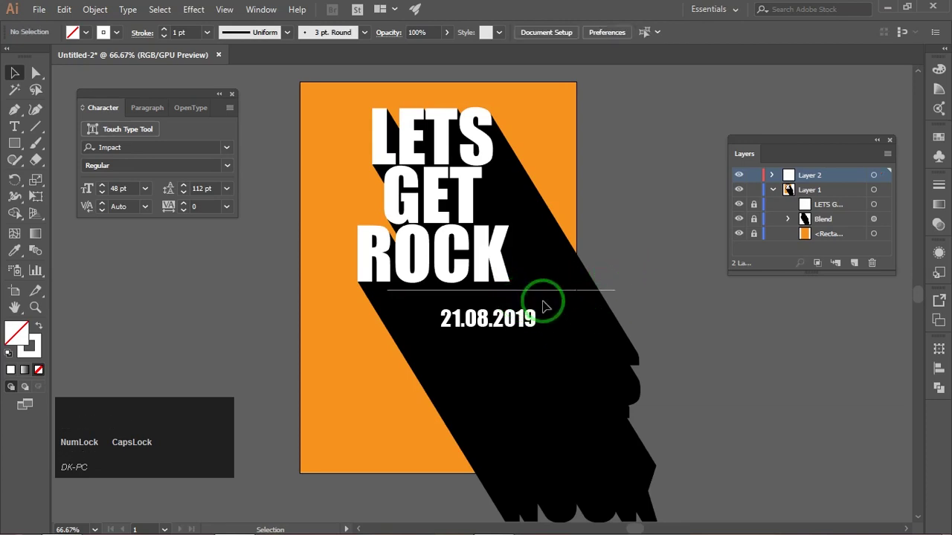
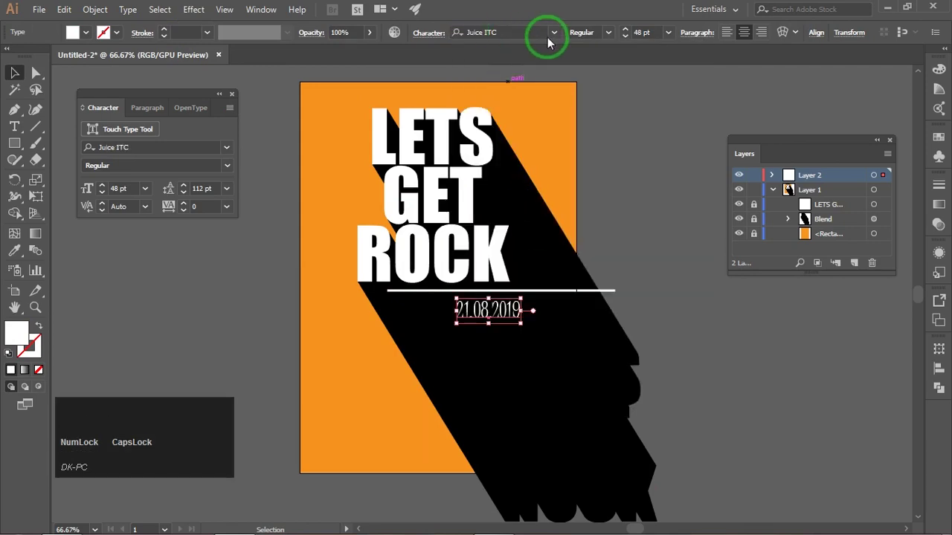
Set the date in Times New Roman and shrink it to about 29 pt beneath the rule
click(234, 152)
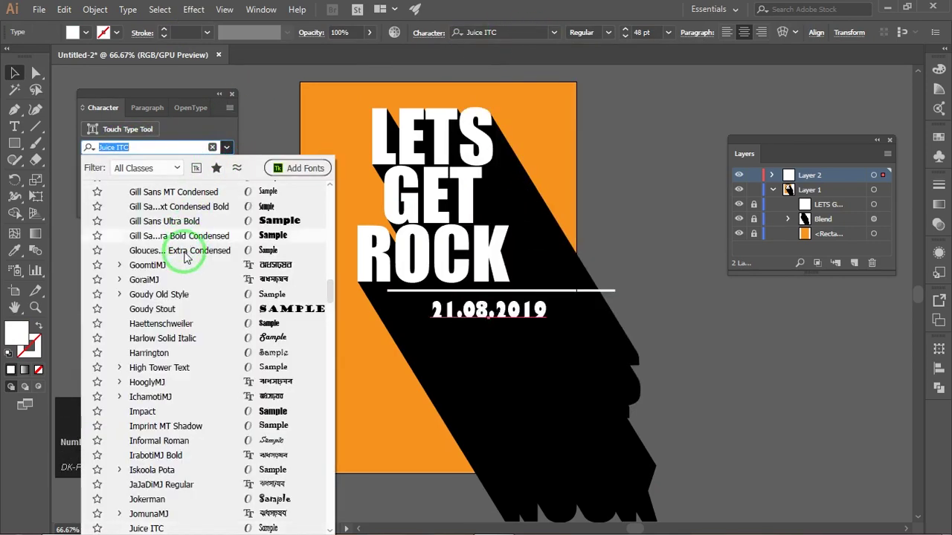
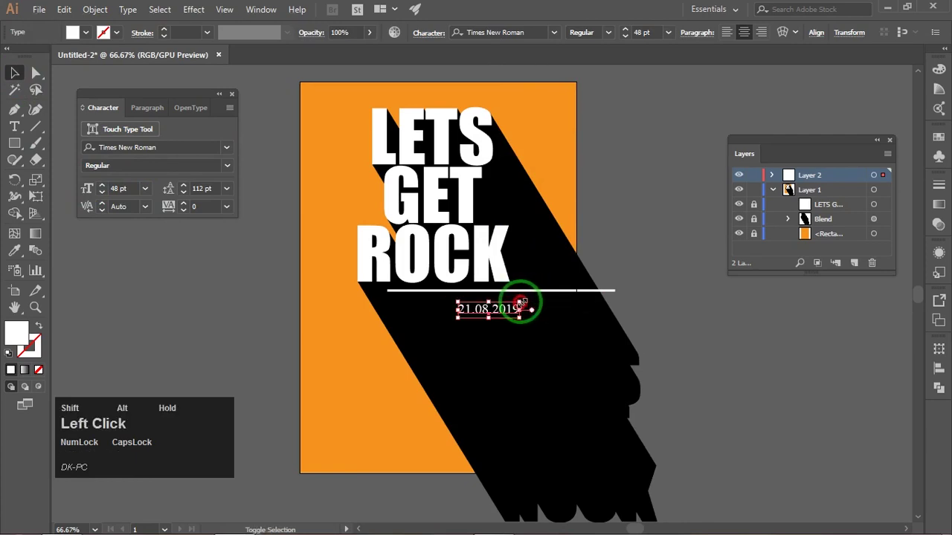
key(Up)
key(Up)
key(Up)
key(Up)
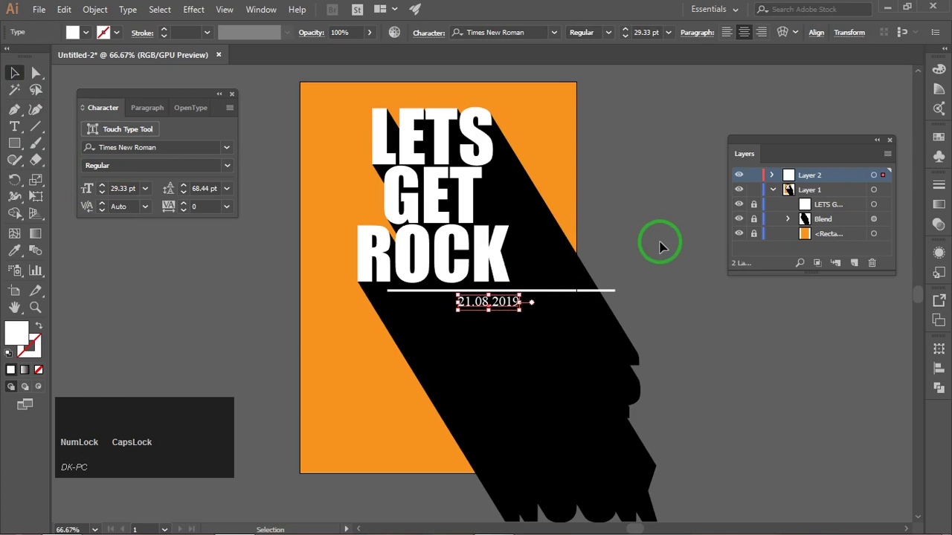
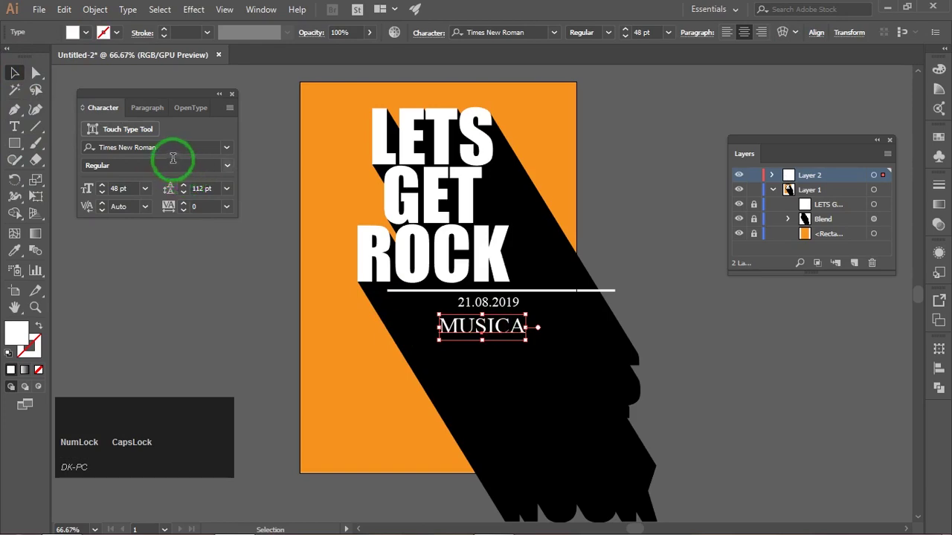
Set MUSICA in Tw Cen MT Condensed Extra Bold at about 82 pt and centre it under the date
click(230, 151)
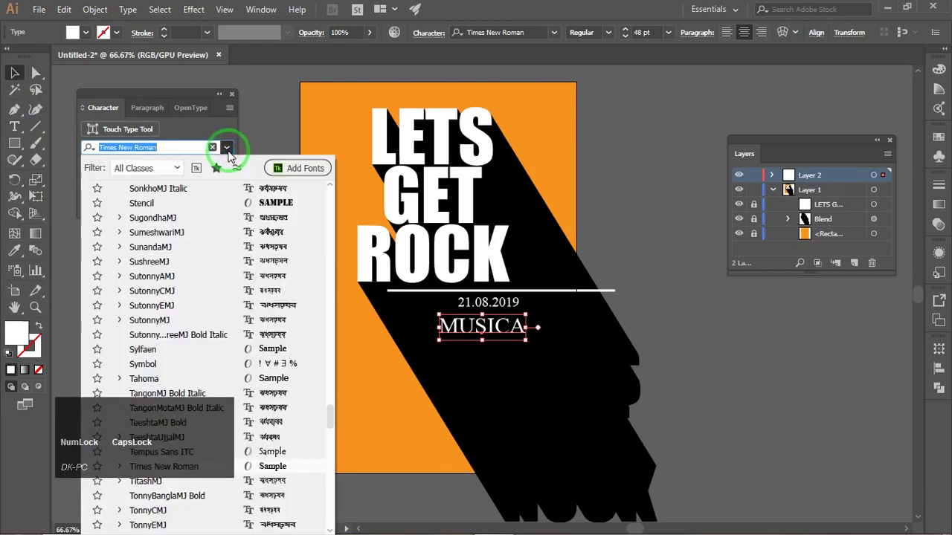
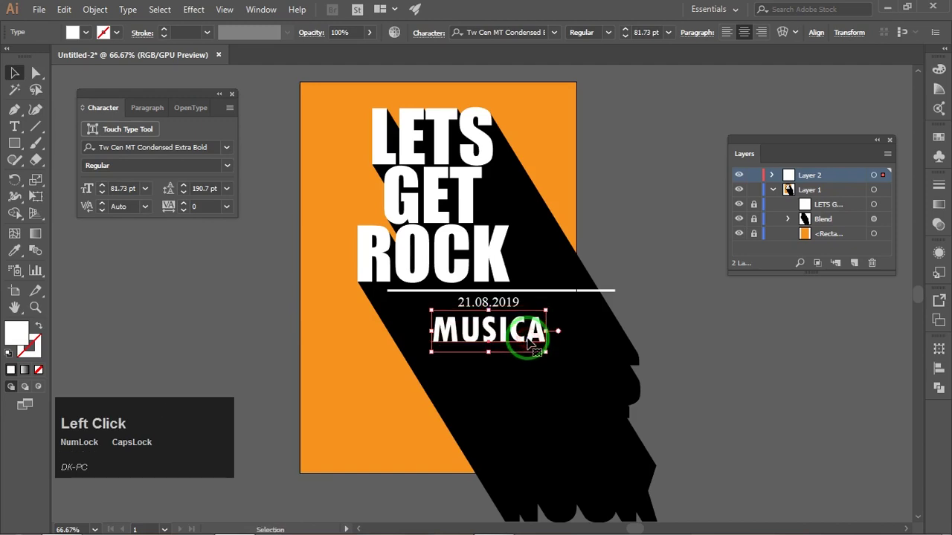
key(Right)
key(Up)
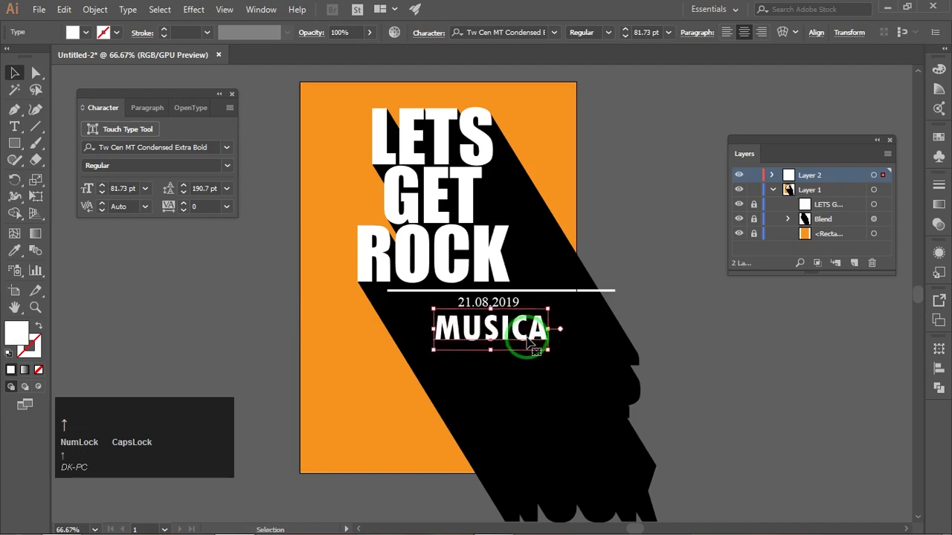
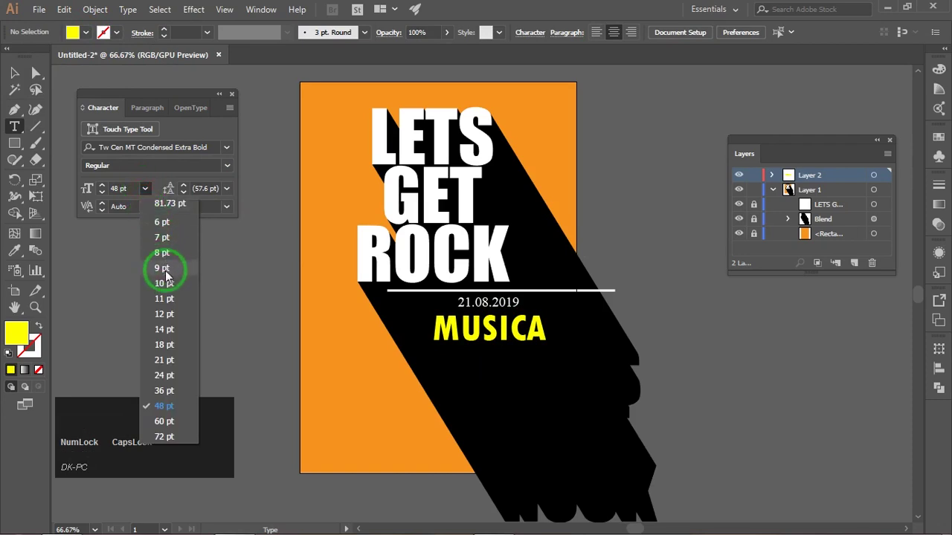
Set the type size for the new body text to 8 pt
click(168, 255)
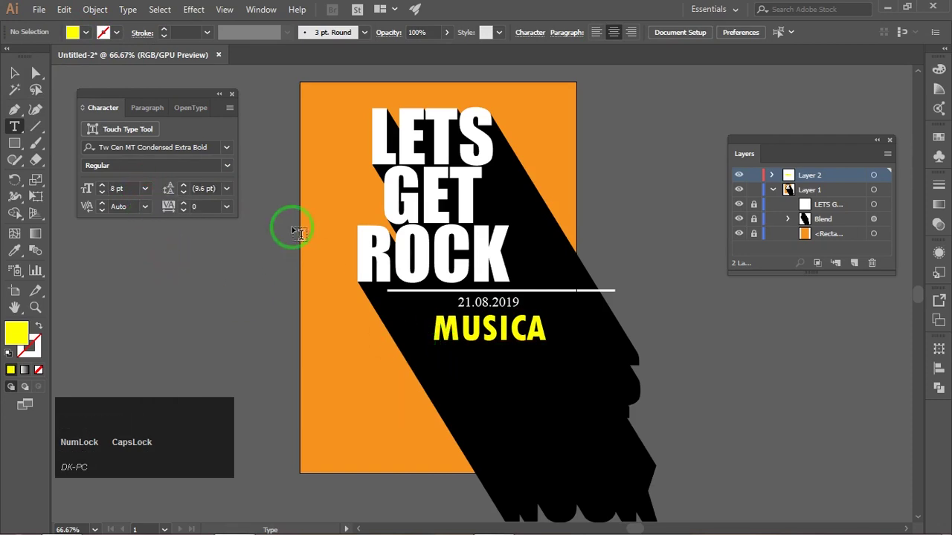
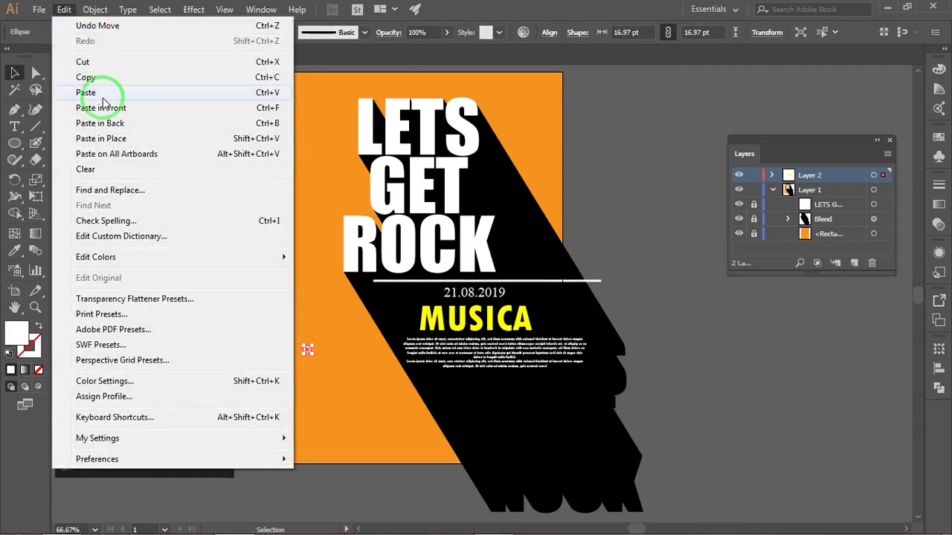
Paste a copy of the white dot and nudge it down and left into position
click(105, 96)
key(Down)
key(Down)
key(Down)
key(shift+Left)
key(shift+Left)
key(Down)
key(Down)
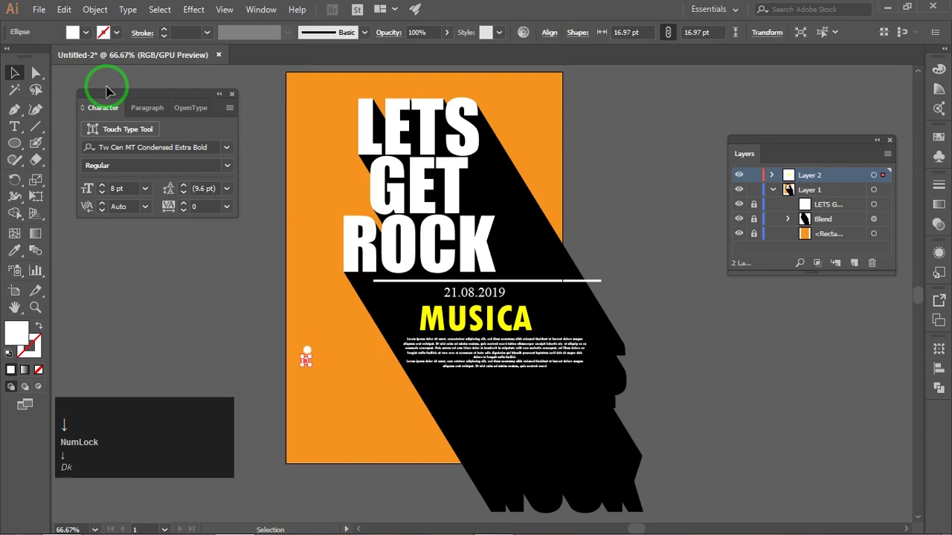
key(Right)
key(Right)
click(181, 279)
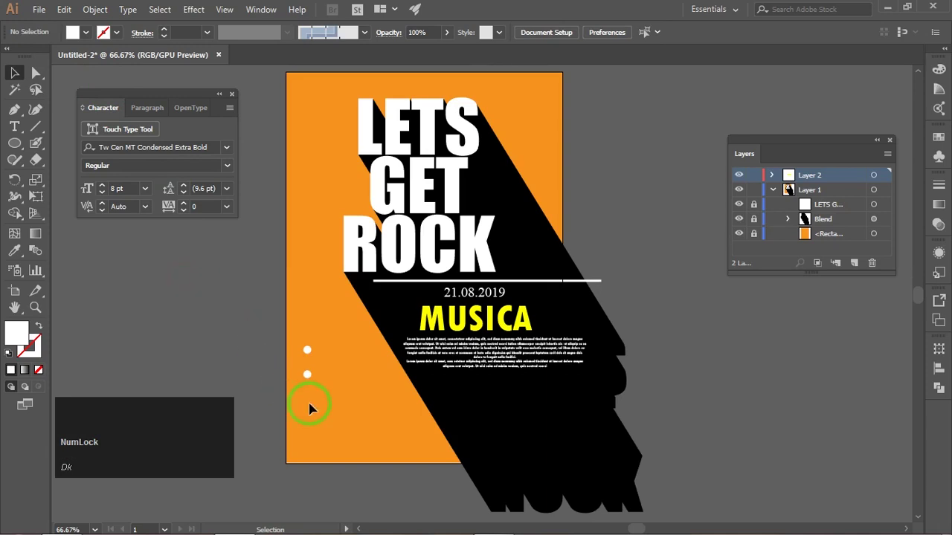
Reposition the white dot with Smart Guides and start the 16 pt bullet text line beside it
click(312, 376)
click(309, 376)
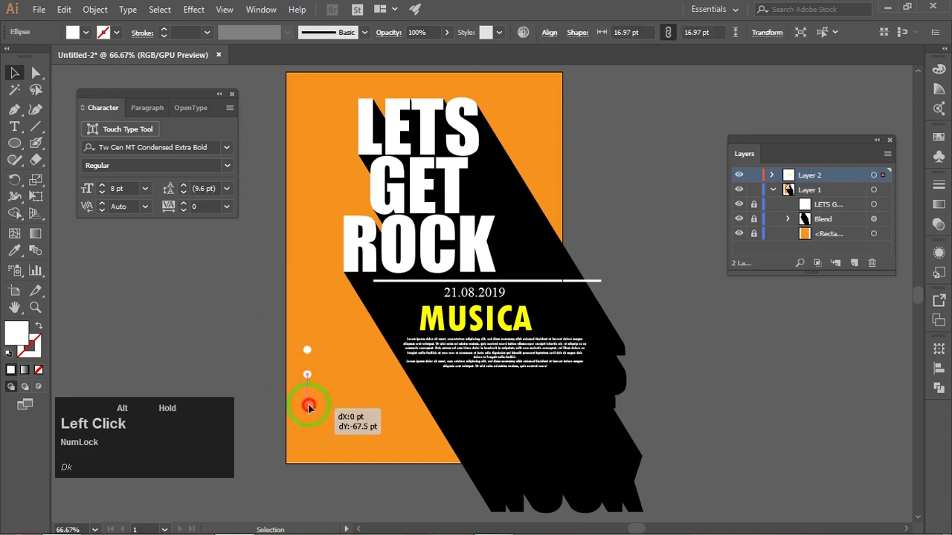
text(dk)
click(311, 377)
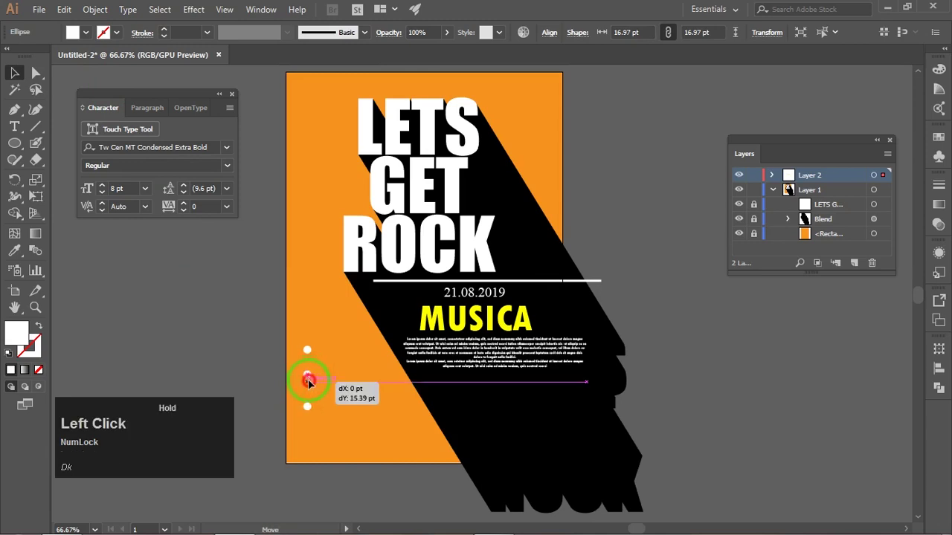
click(271, 376)
text(dk)
click(300, 337)
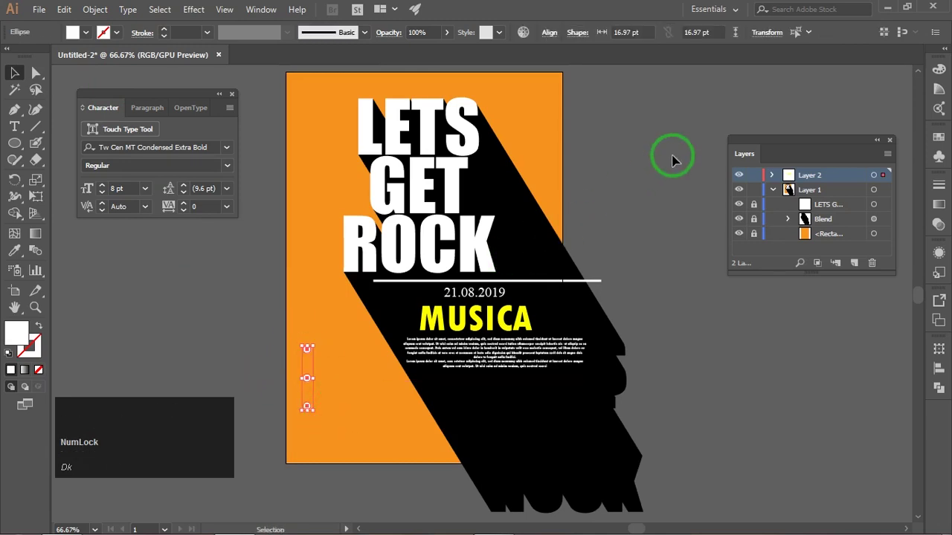
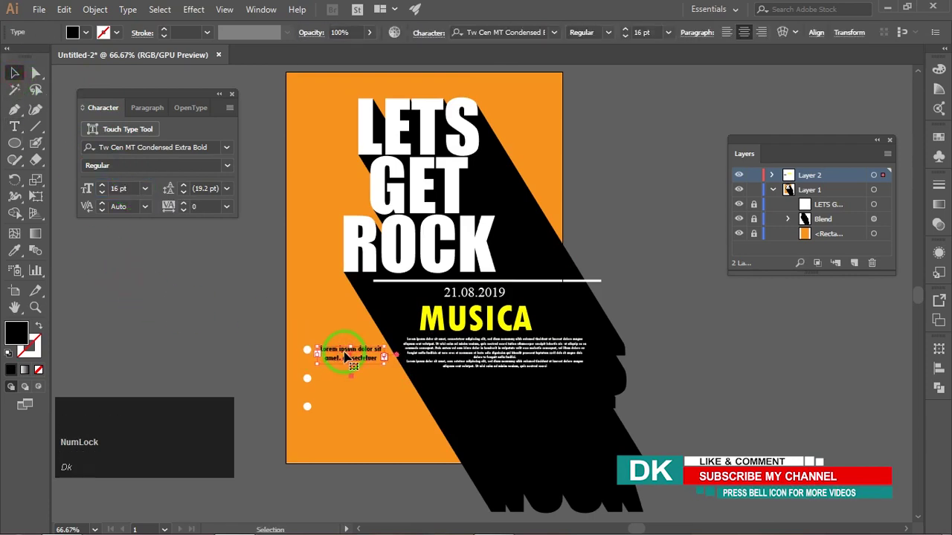
Duplicate the bullet item downward to stack three 'Lorem ipsum dolor sit amet, consectetuer' bullets
key(Left)
click(200, 357)
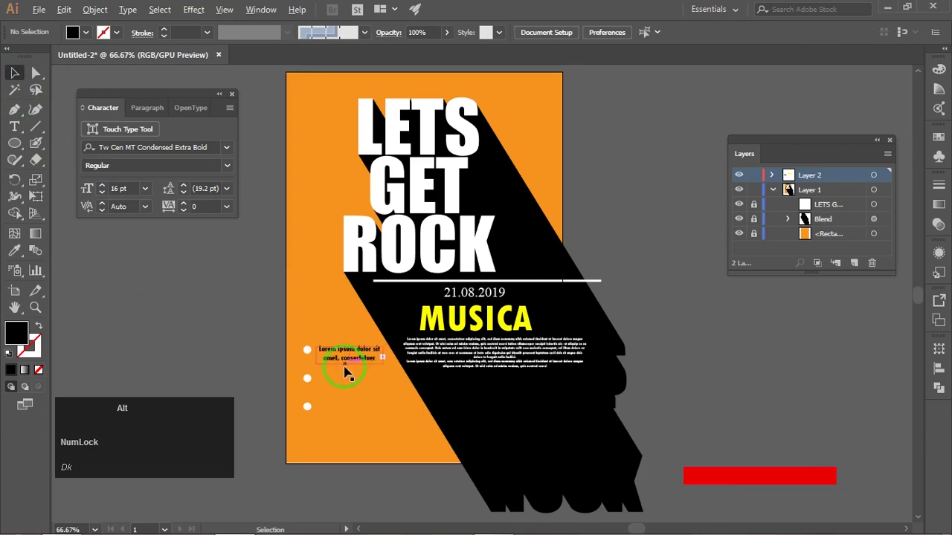
scroll(up, 3)
click(345, 357)
text(dk)
click(345, 395)
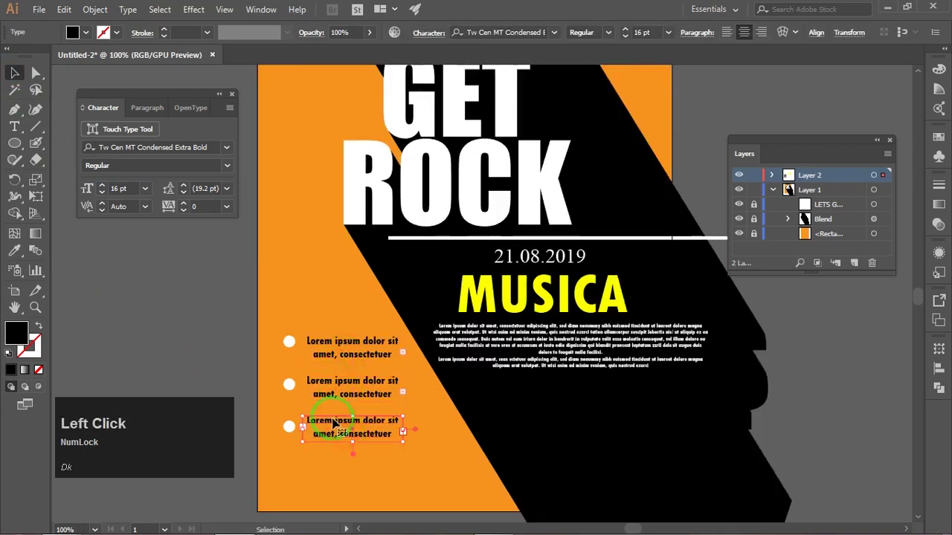
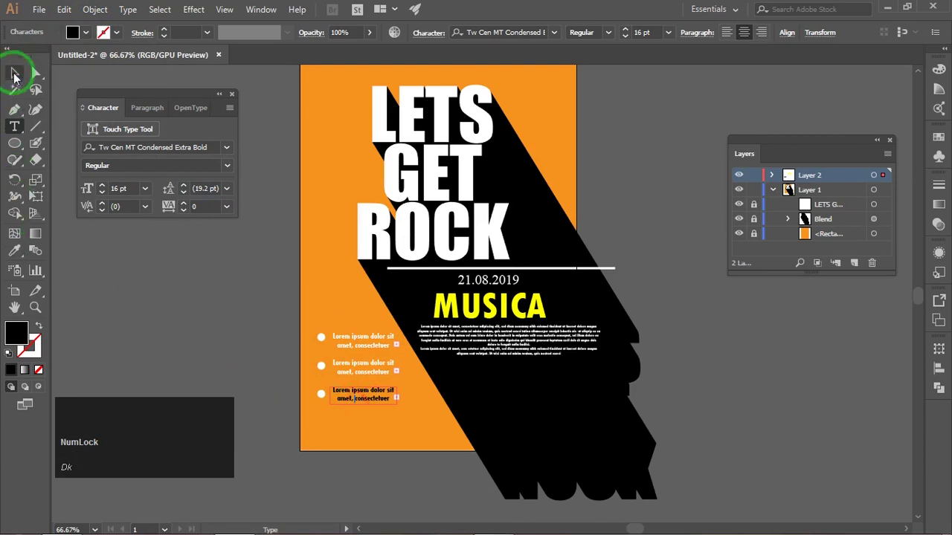
Select the bullet texts and give them a white fill
text(dk)
click(17, 73)
click(181, 286)
click(379, 395)
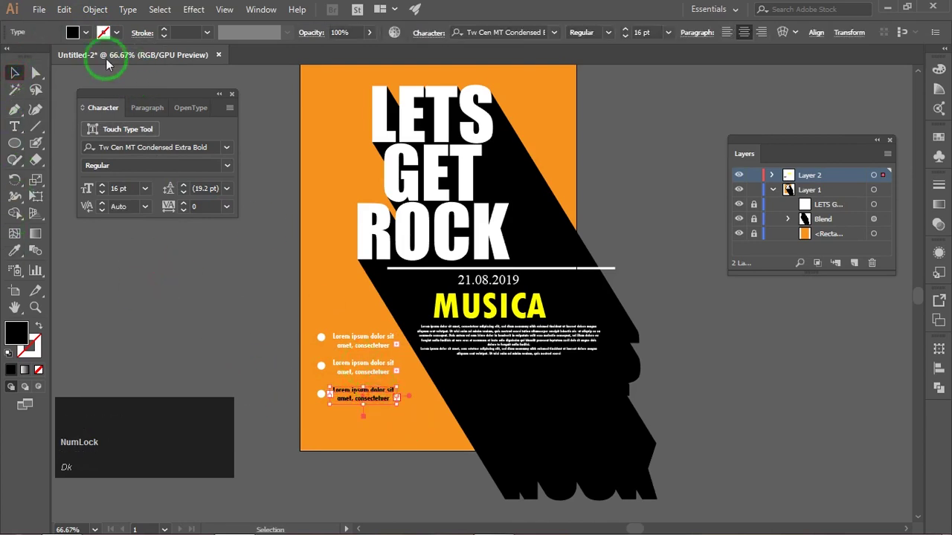
click(89, 33)
double_click(166, 306)
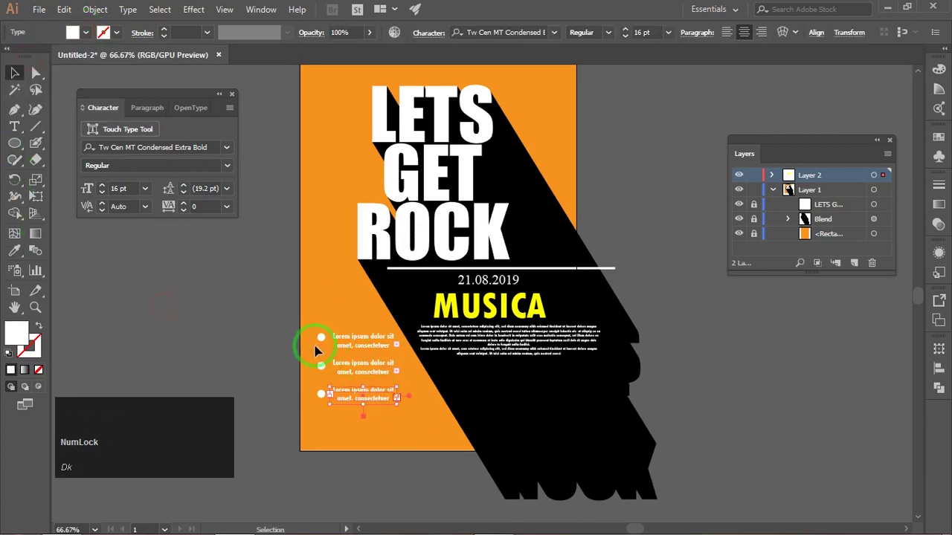
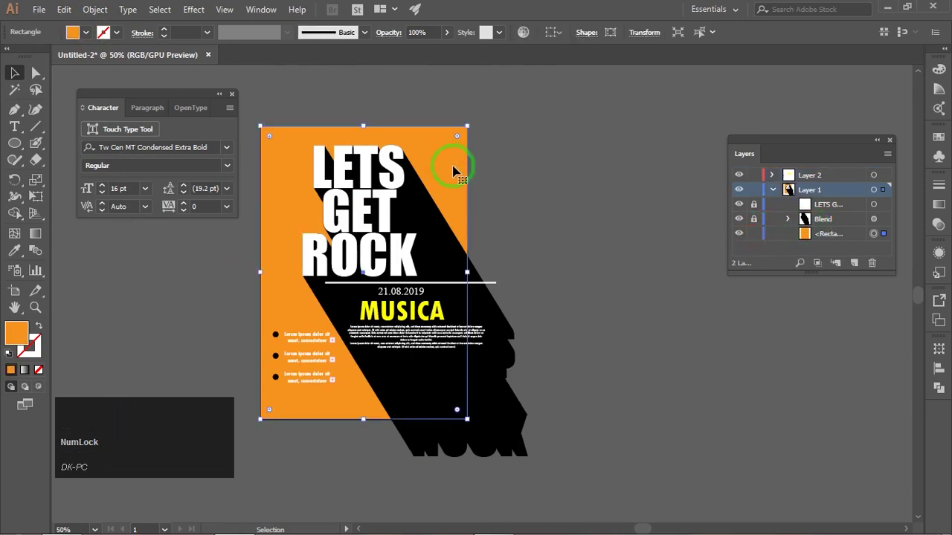
Select the background rectangle and give it a radial gradient fill
click(828, 237)
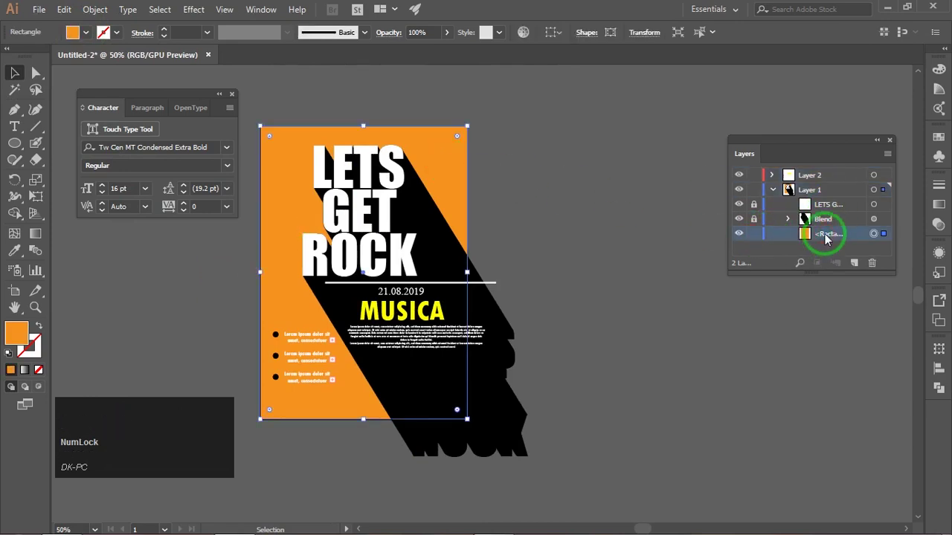
click(942, 205)
click(893, 176)
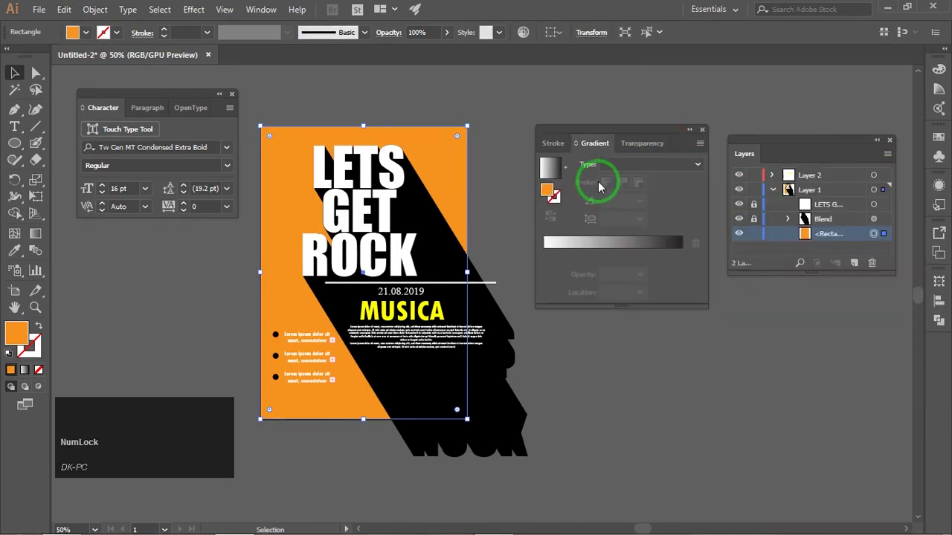
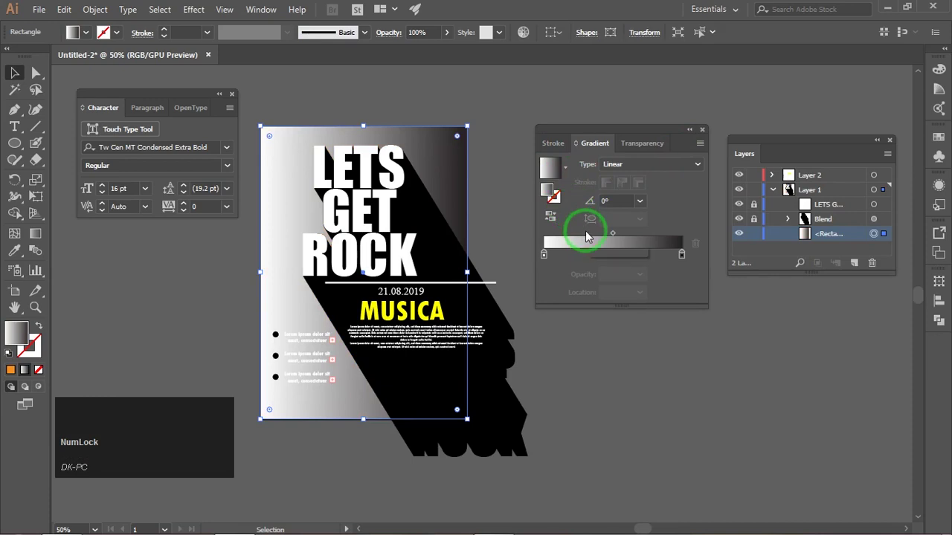
click(652, 162)
click(632, 193)
click(546, 260)
click(547, 260)
click(545, 256)
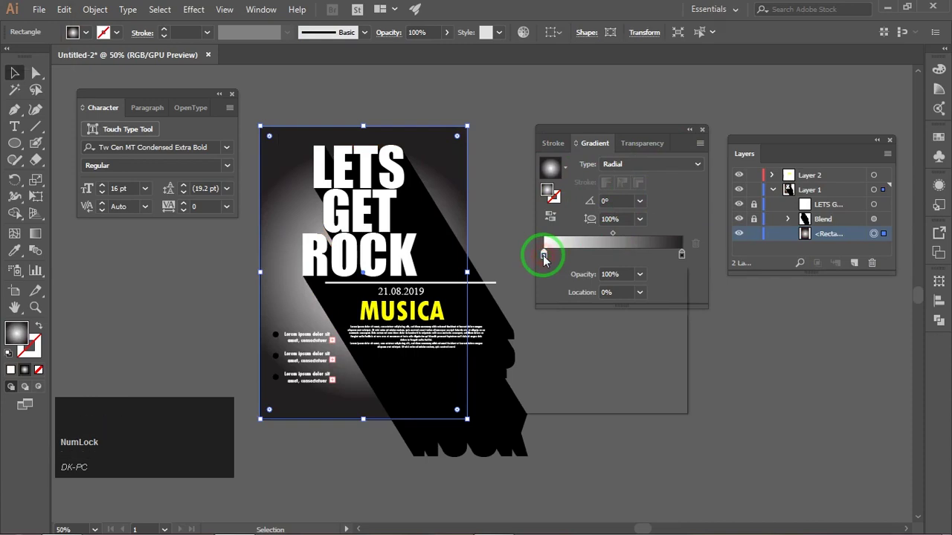
Colour the gradient stops orange so the background glows lighter toward the centre
click(535, 312)
click(505, 330)
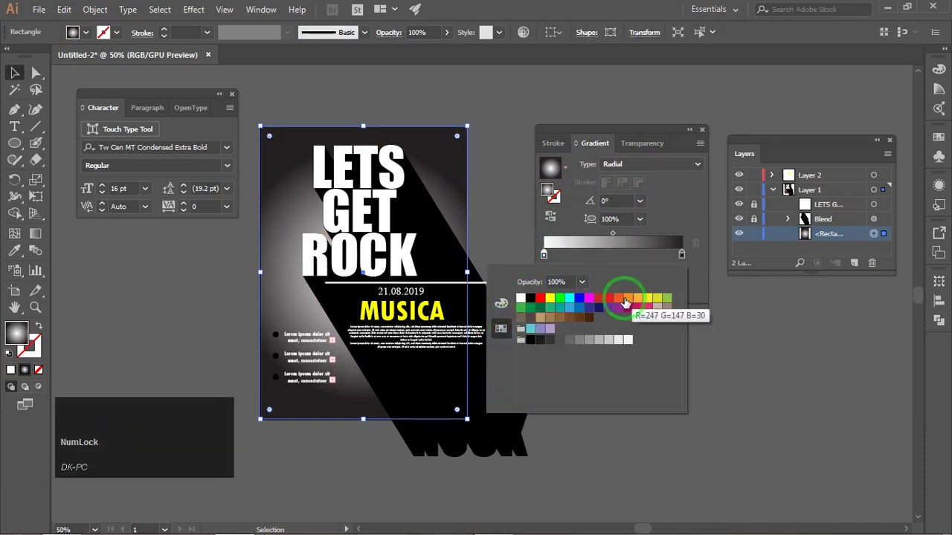
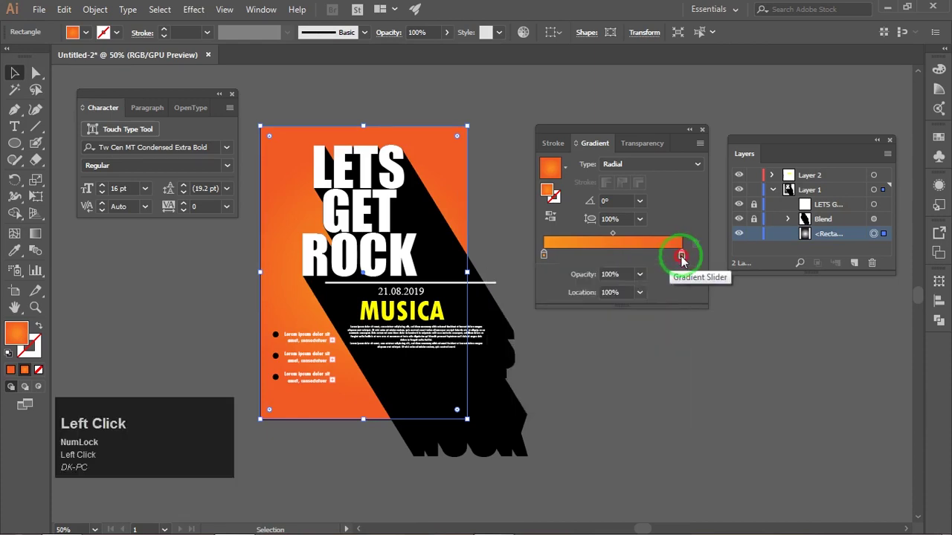
right_click(684, 260)
right_click(683, 260)
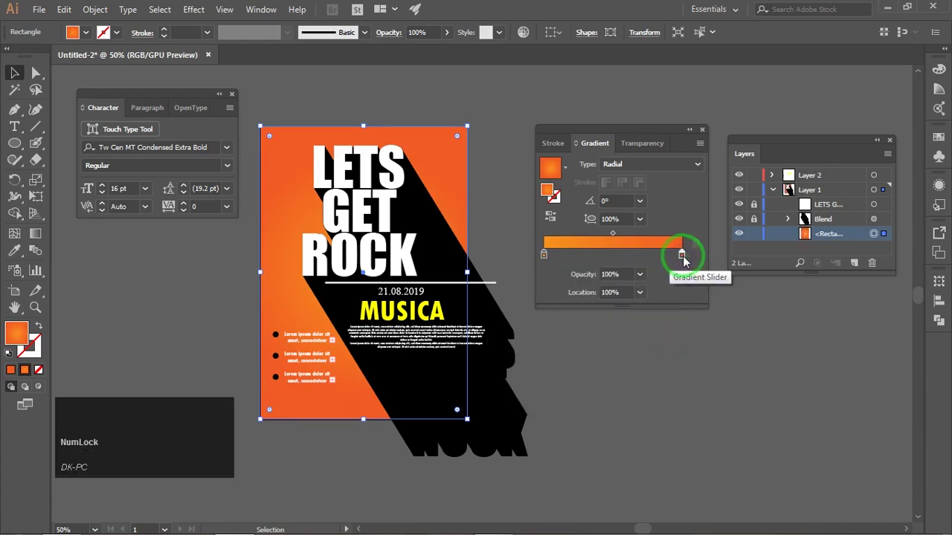
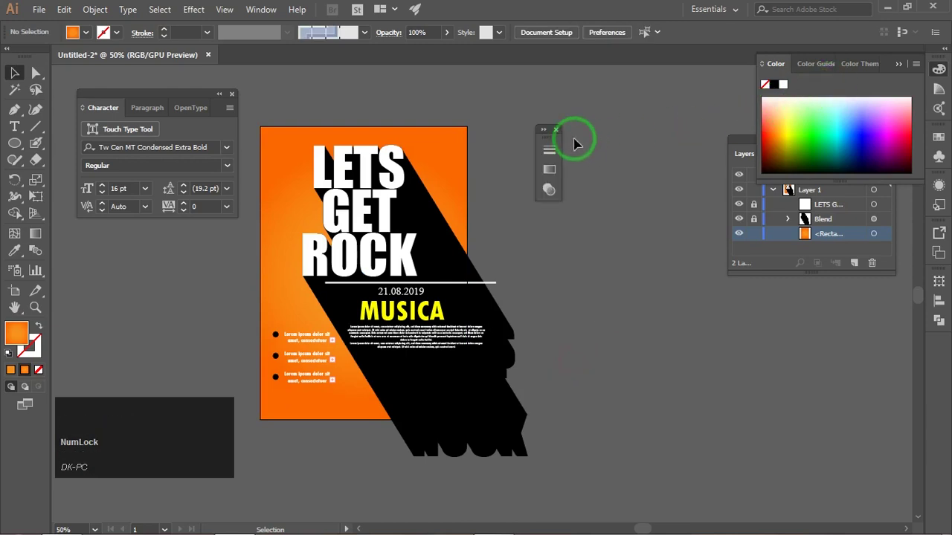
drag(563, 144, 692, 107)
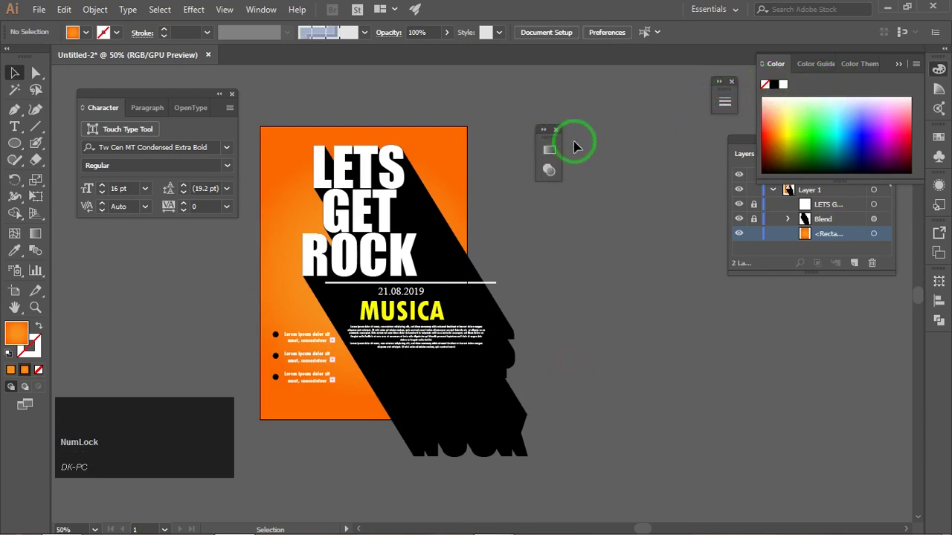